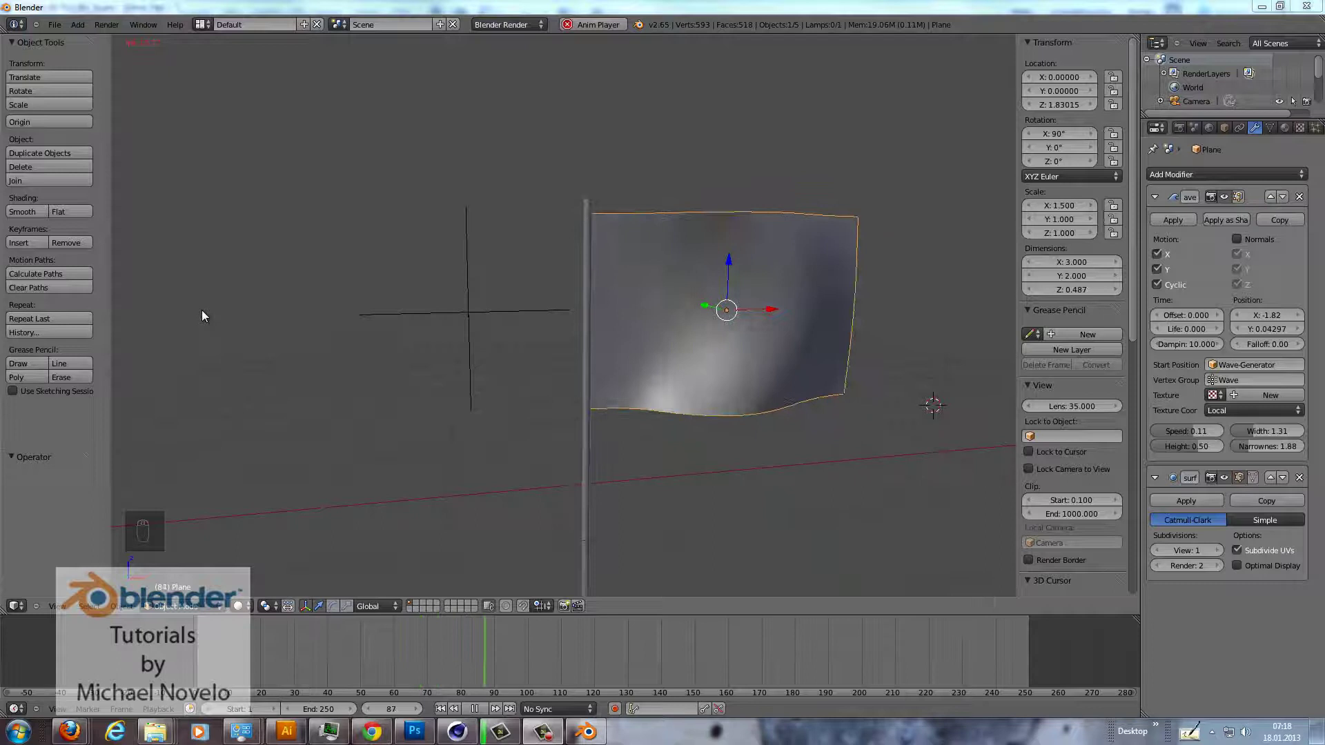
Play the flag's Wave-modifier animation in the viewport and stop it around frame 166.
left_click(206, 316)
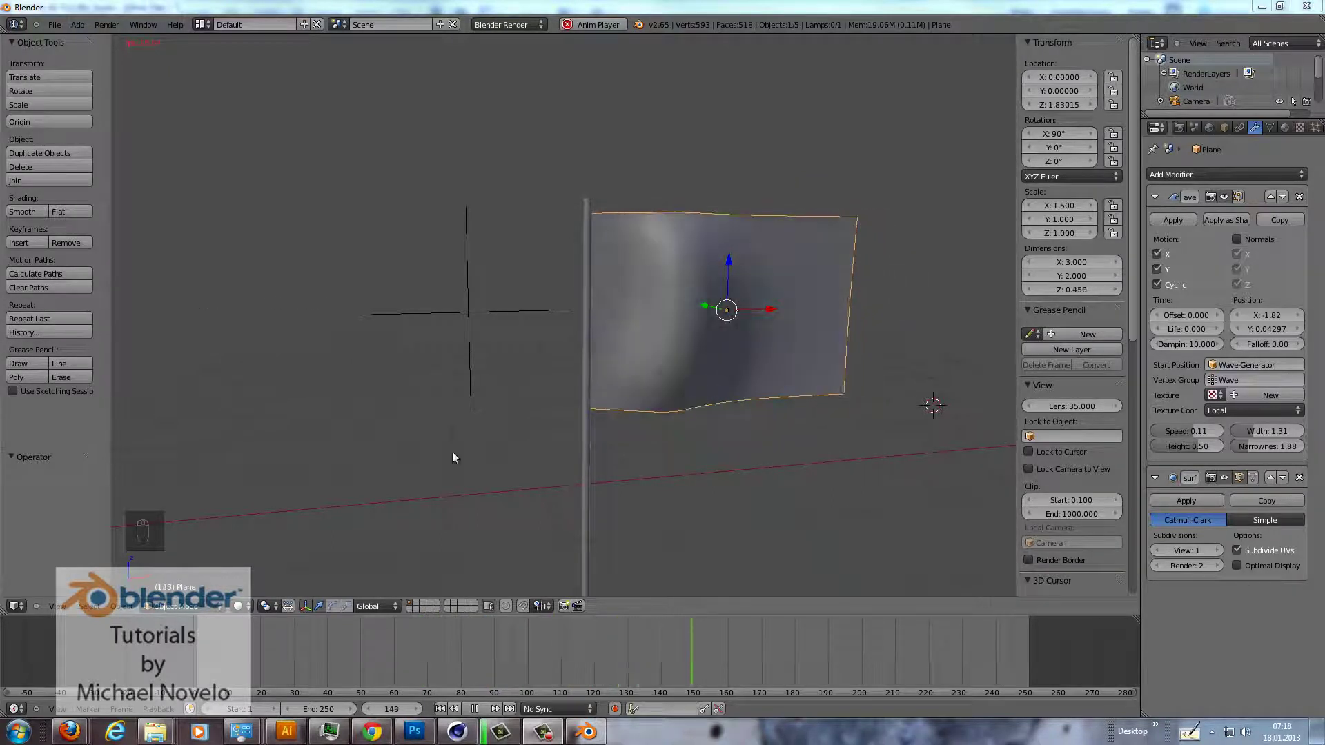
left_click_drag(495, 701, 587, 205)
Remove the flag's Wave modifier and delete its Wave vertex group.
left_click(592, 422)
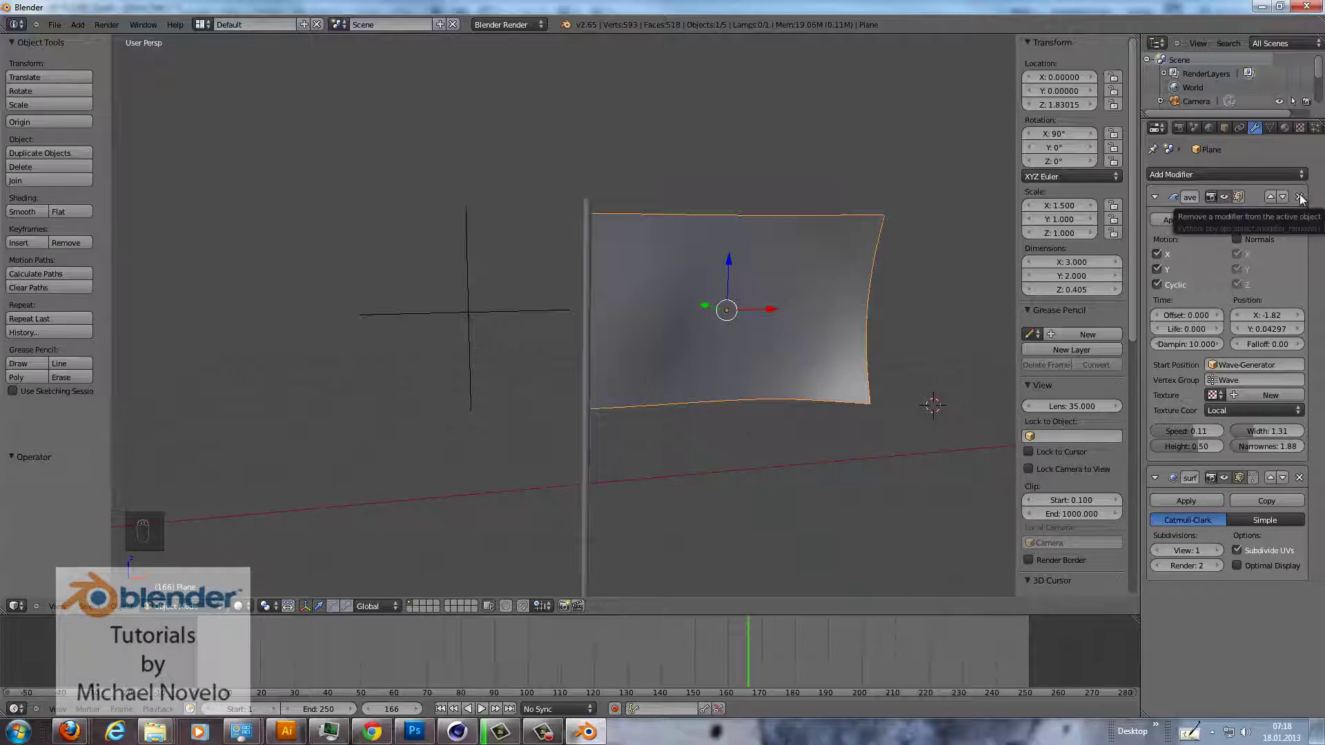
left_click_drag(1302, 197, 1273, 129)
left_click_drag(1272, 130, 1204, 320)
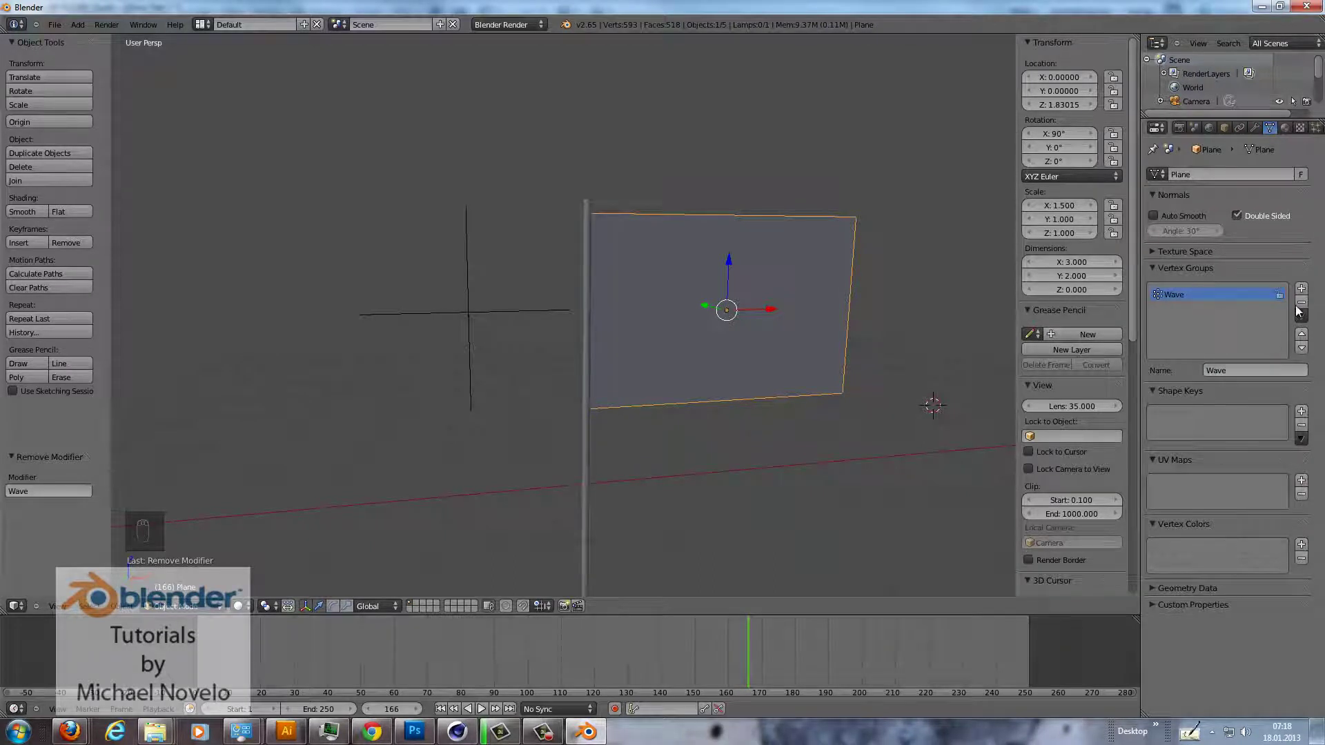
left_click_drag(1304, 311, 477, 311)
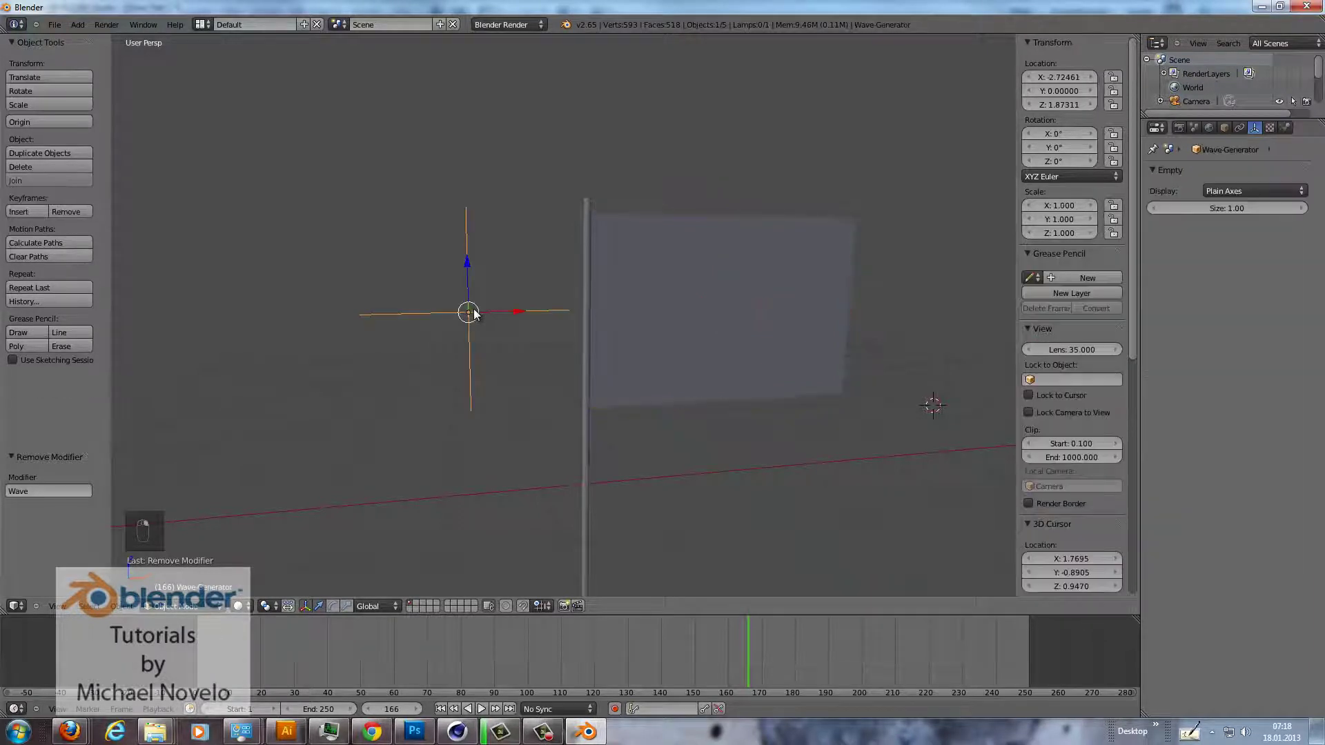
Delete the Wave-Generator empty and reselect the flag plane.
key("x")
right_click(477, 311)
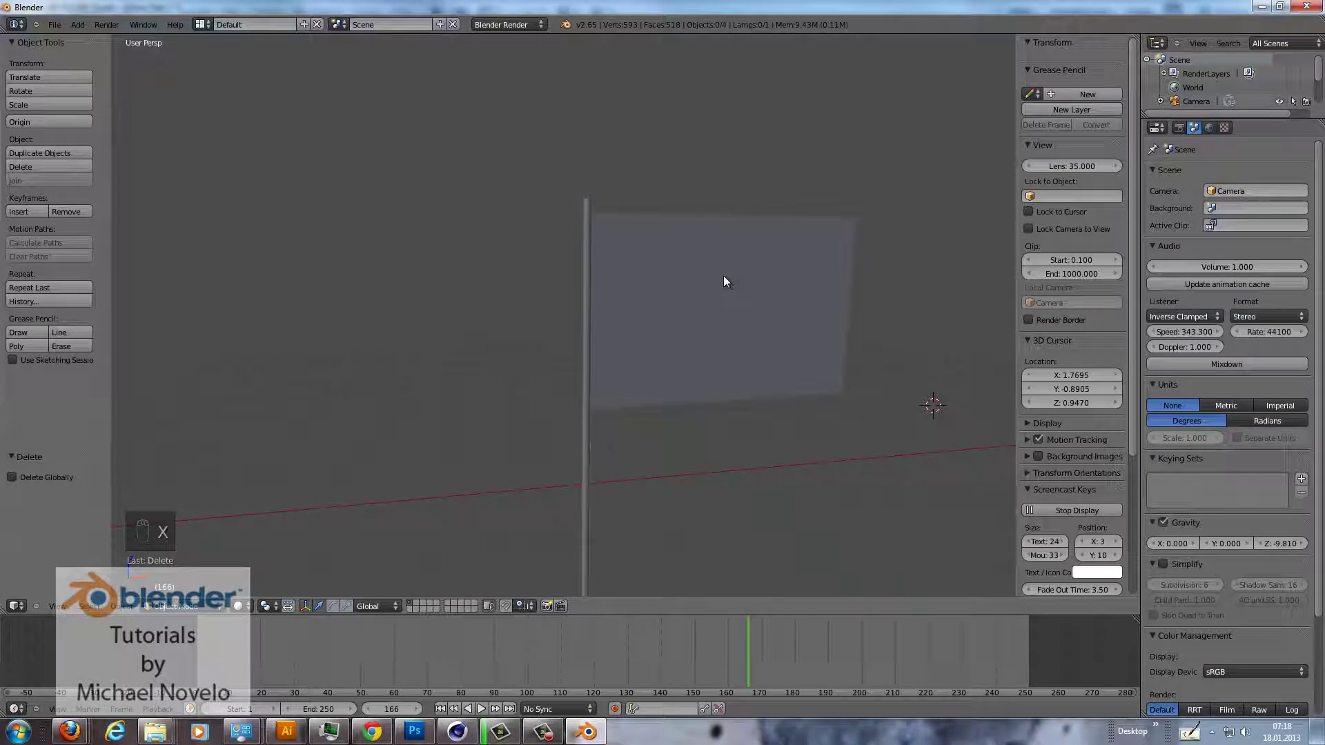
left_click_drag(727, 282, 819, 285)
left_click(819, 285)
middle_click(819, 285)
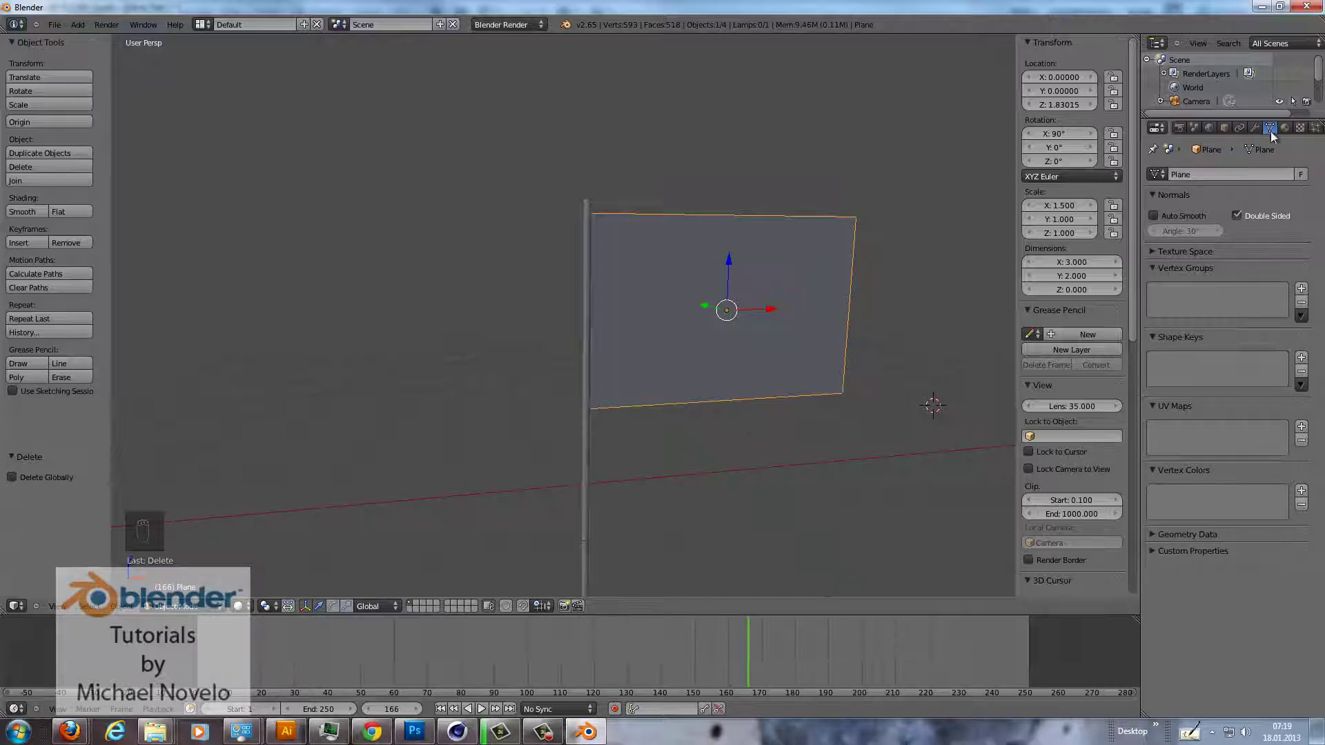
Add a Cloth physics simulation to the flag plane.
left_click_drag(1288, 132, 1316, 132)
left_click(1316, 131)
left_click_drag(1315, 133, 1181, 222)
left_click(1181, 222)
left_click_drag(1181, 224, 1184, 225)
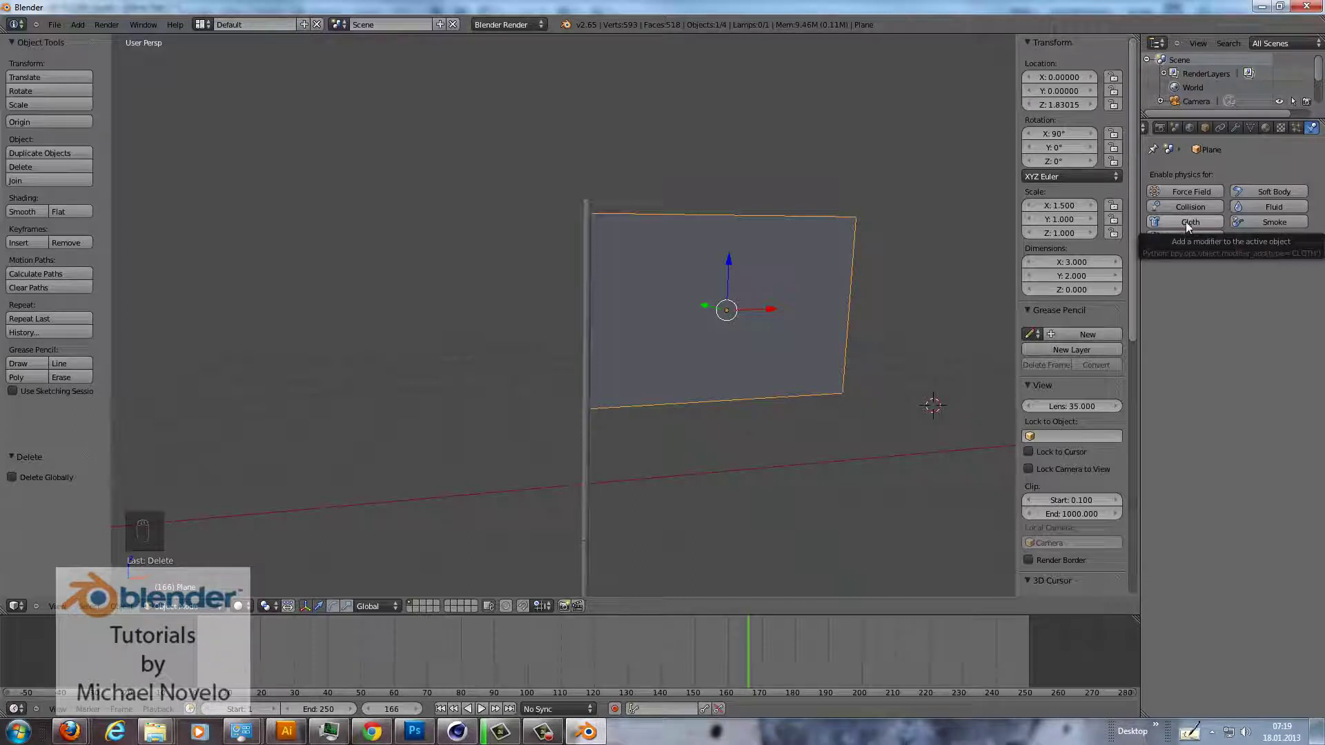
left_click_drag(1188, 224, 1190, 227)
middle_click(1190, 227)
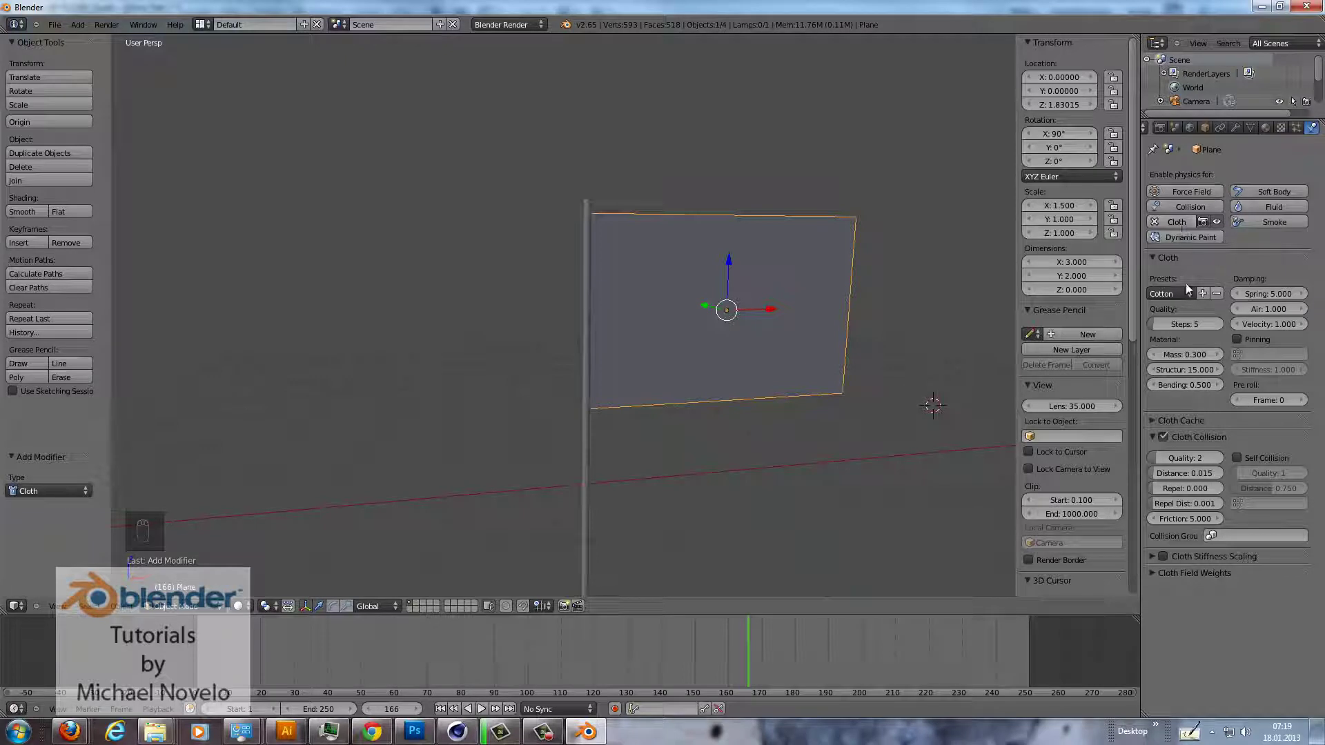
Keep the Cotton cloth preset and enable Self Collision.
left_click(1185, 292)
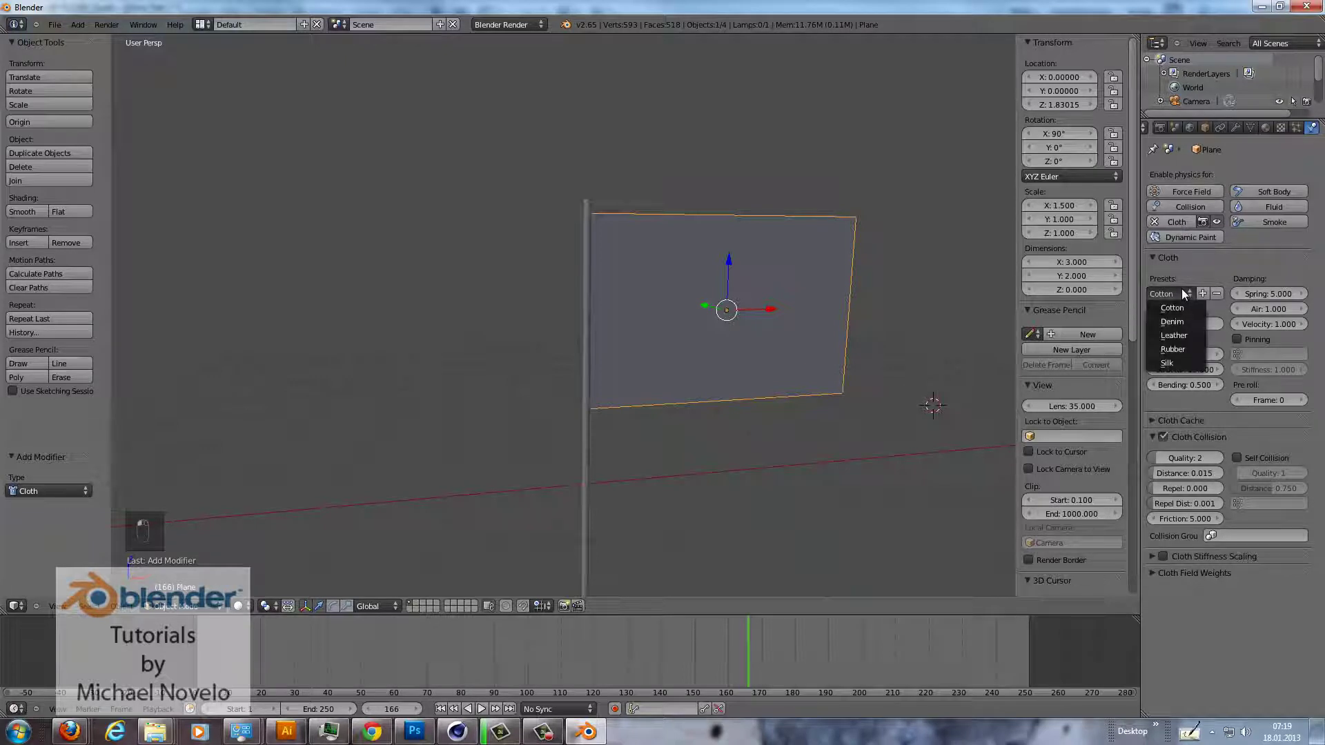
middle_click(1186, 295)
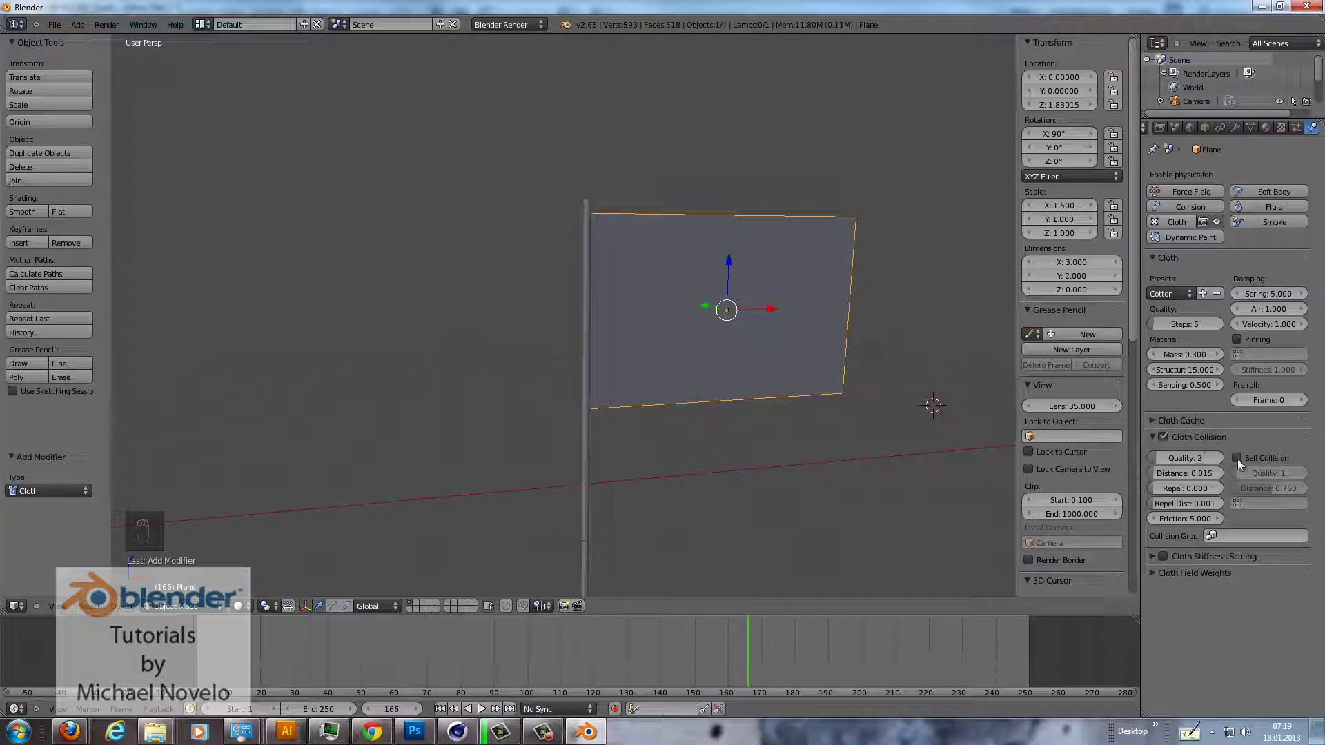
left_click_drag(1241, 465, 1233, 424)
middle_click(1233, 423)
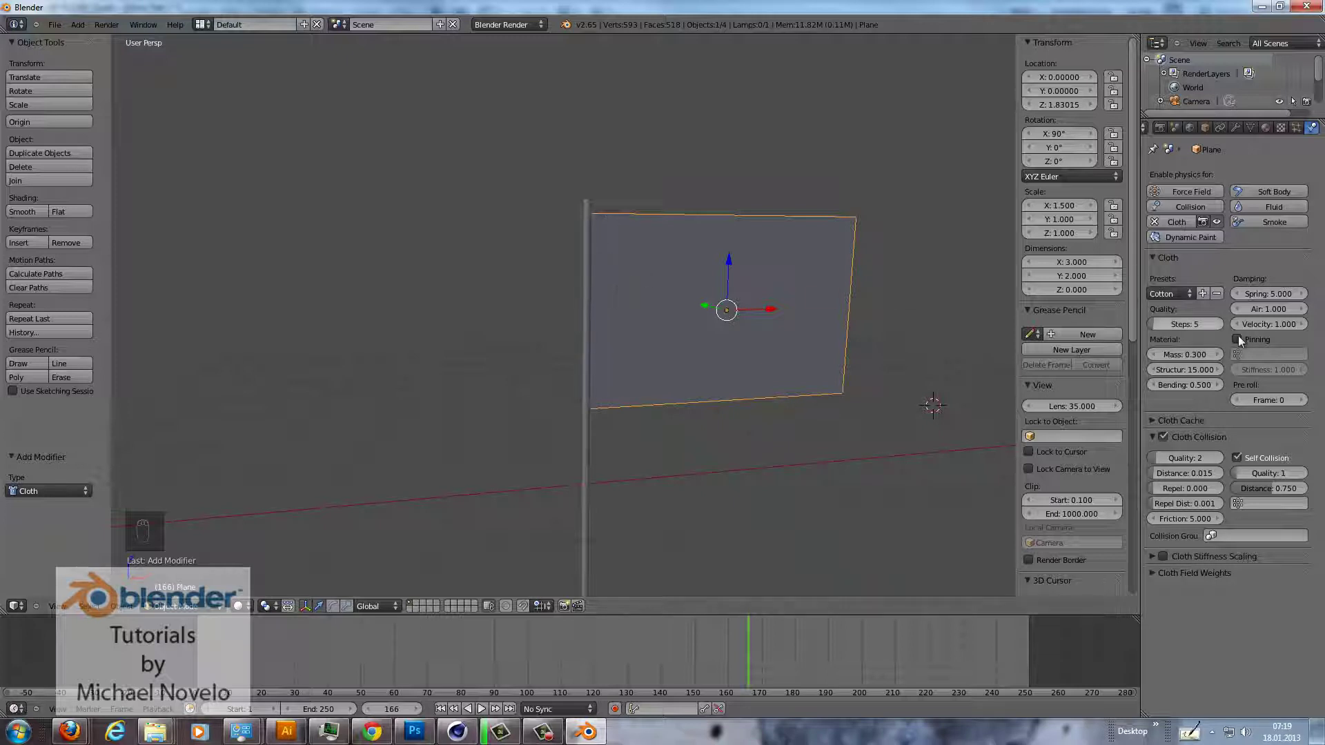
Enable cloth pinning and box-select the flag's pole-side edge vertices in Edit Mode.
left_click_drag(1240, 345, 791, 294)
key("Tab")
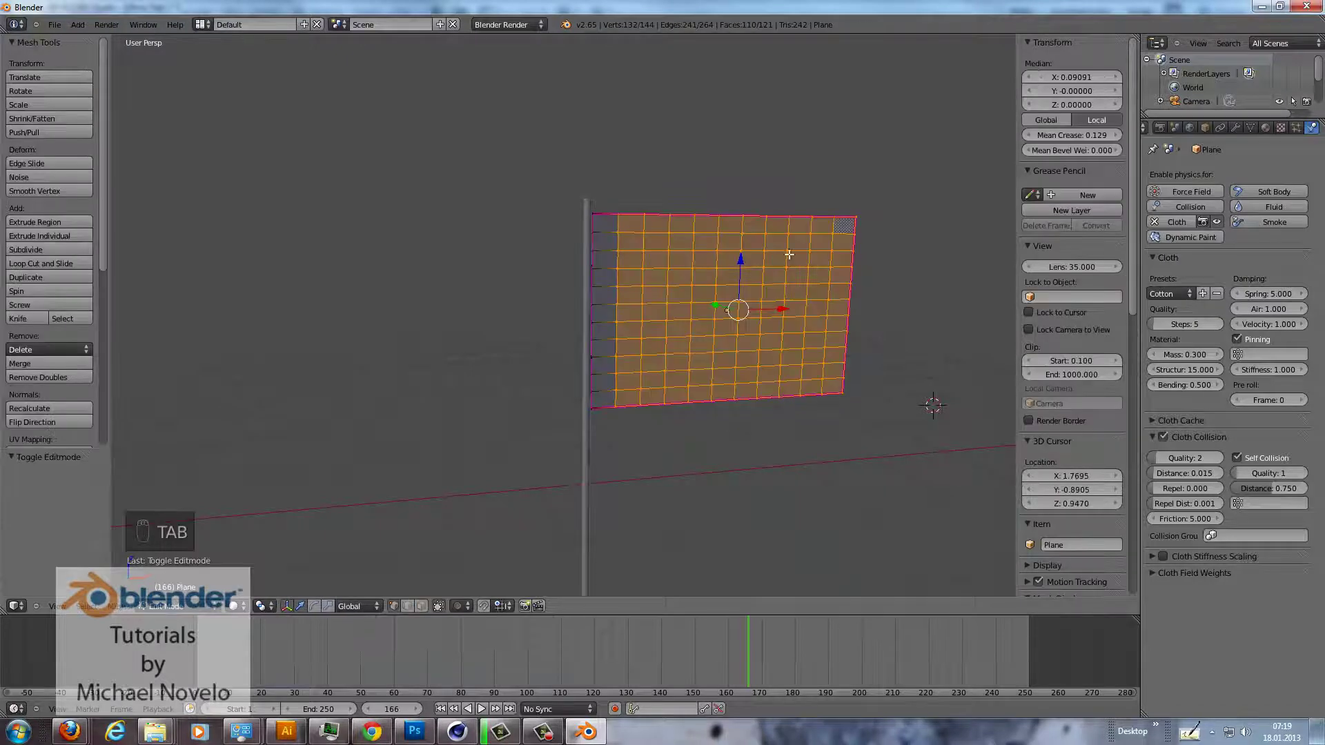
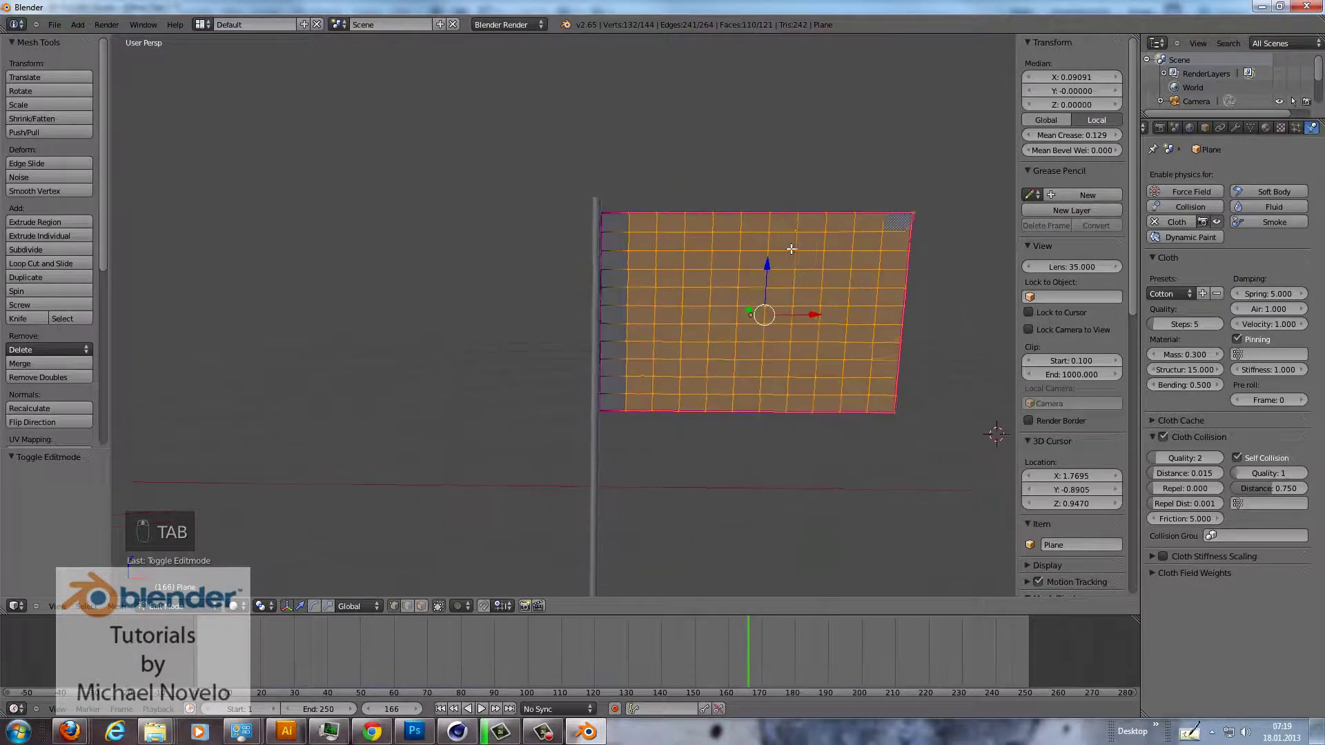
key("a")
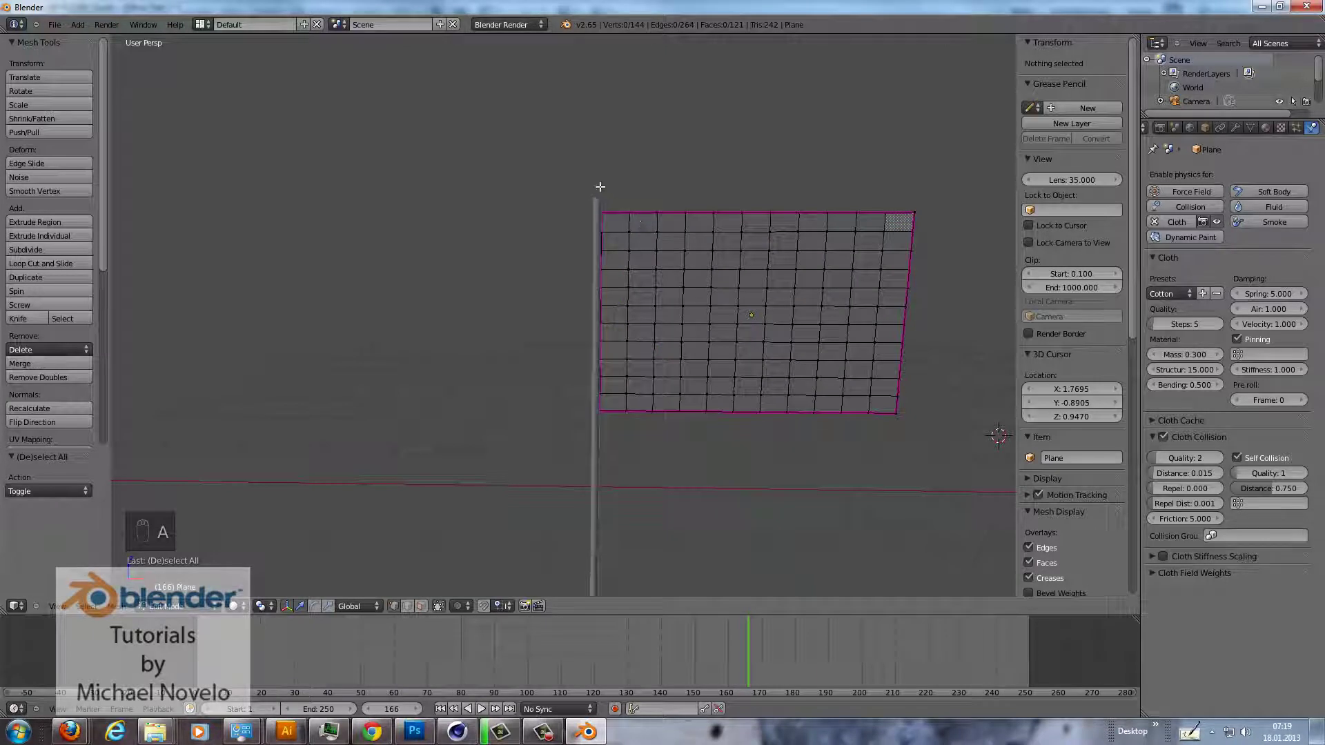
key("b")
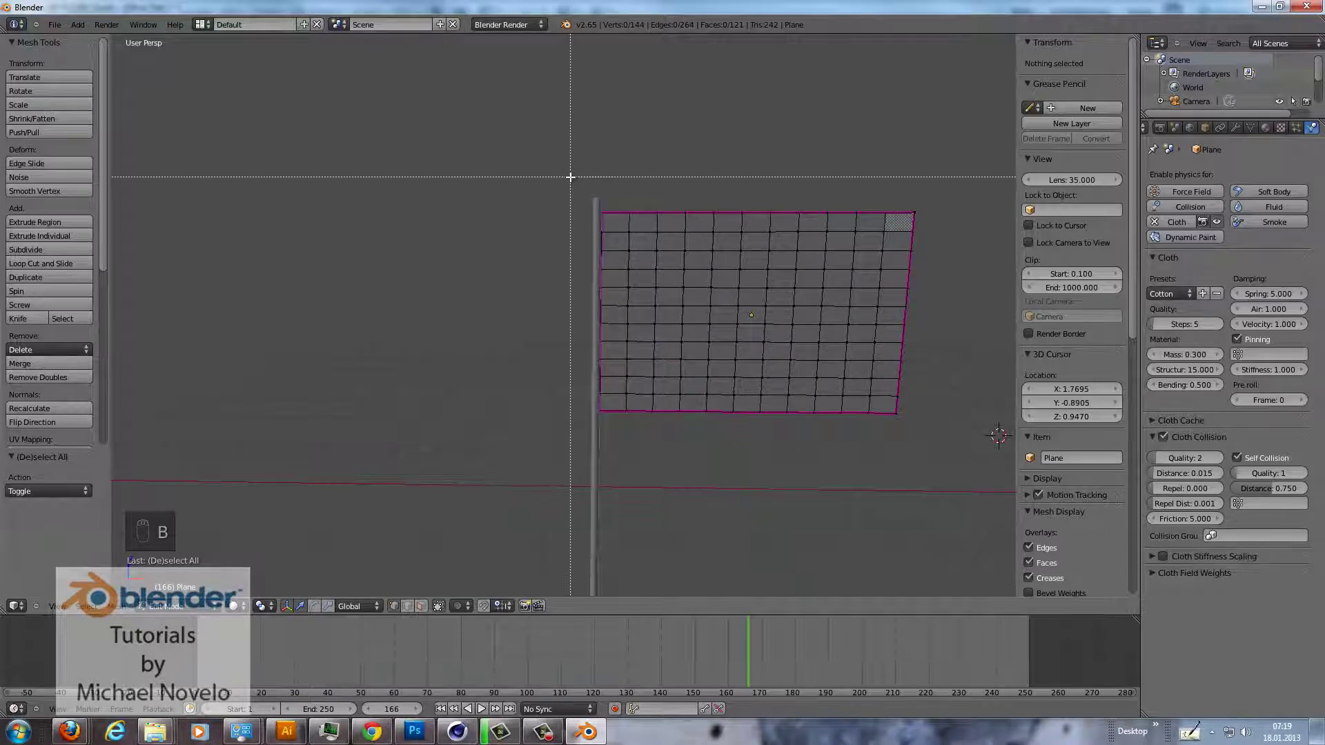
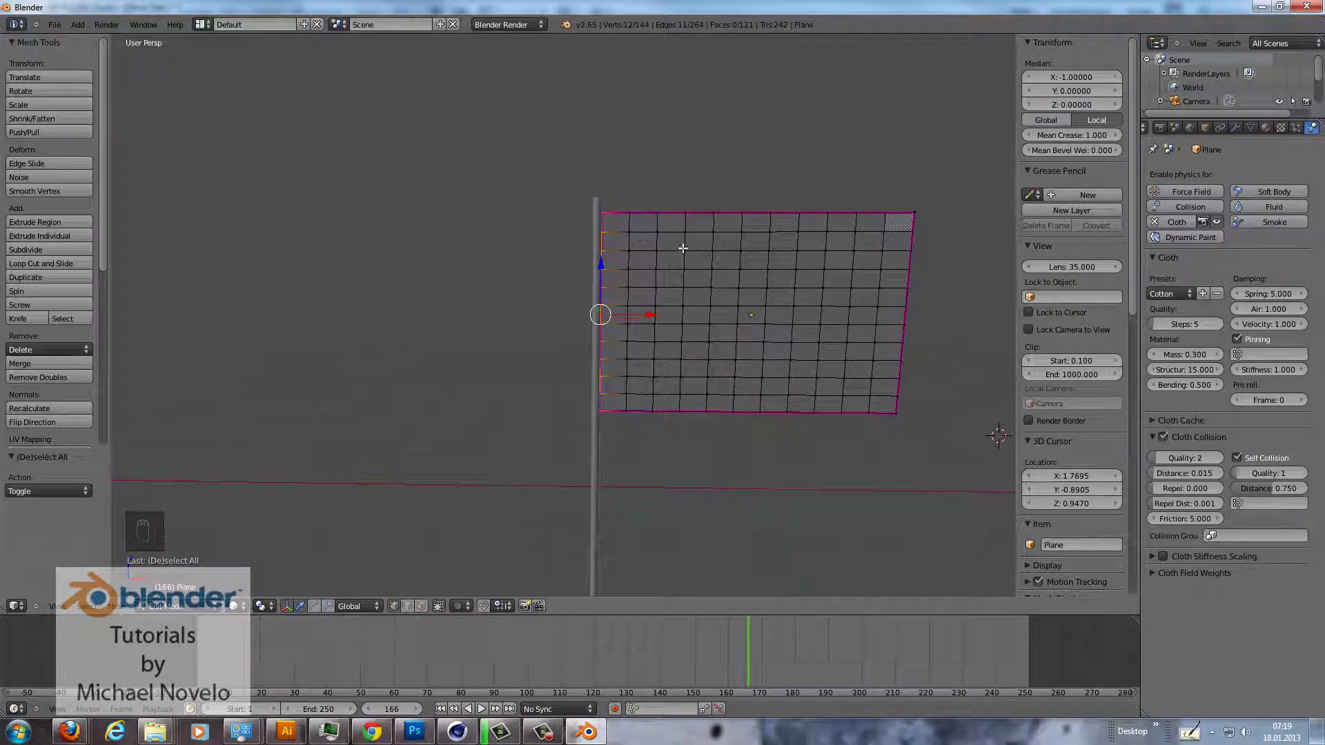
left_click_drag(1256, 135, 1315, 302)
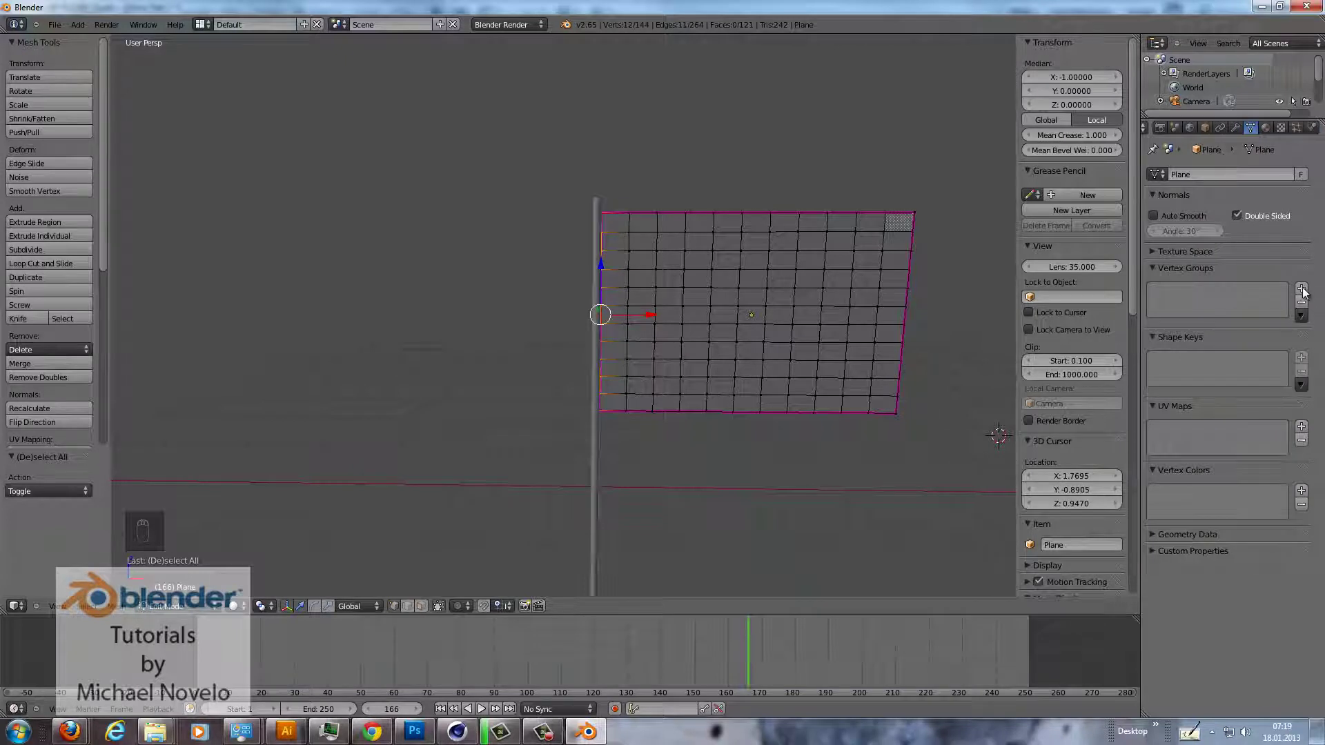
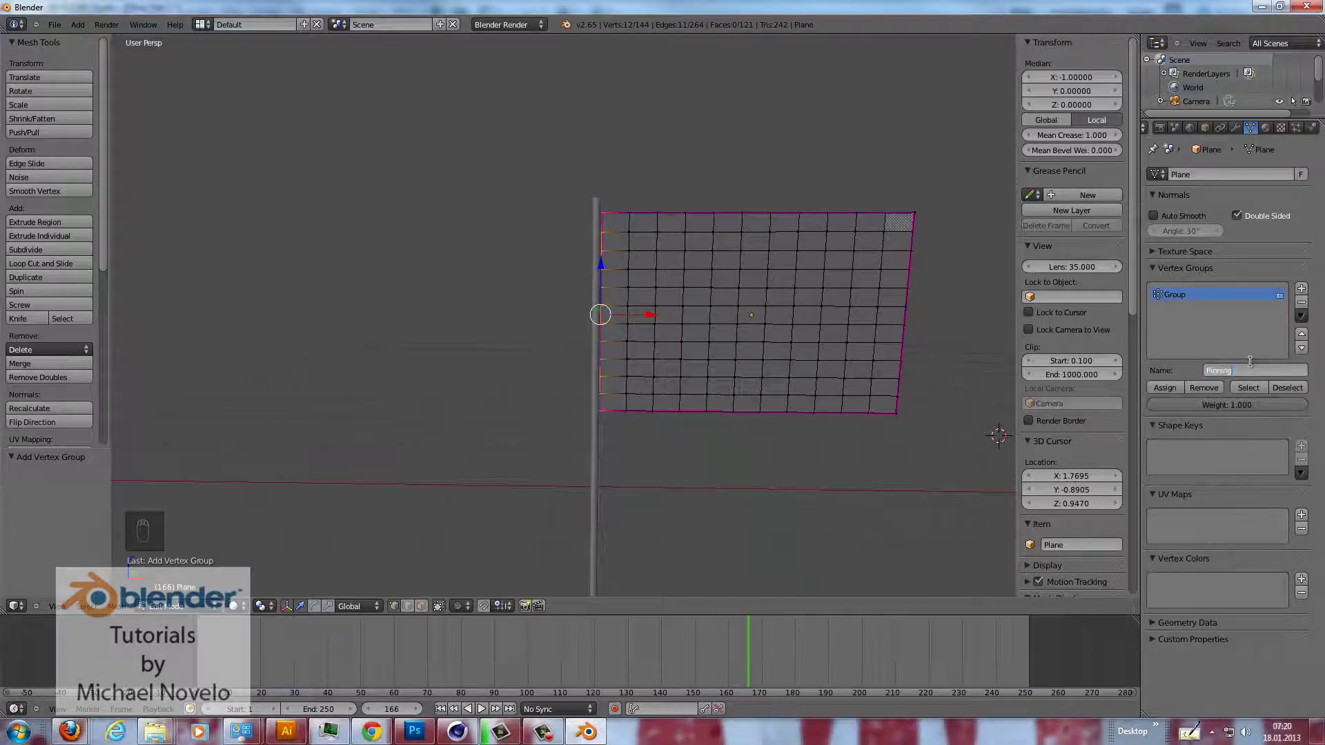
Assign the edge vertices to a vertex group named Pinning and use it as the pin group.
left_click_drag(1172, 391, 1251, 166)
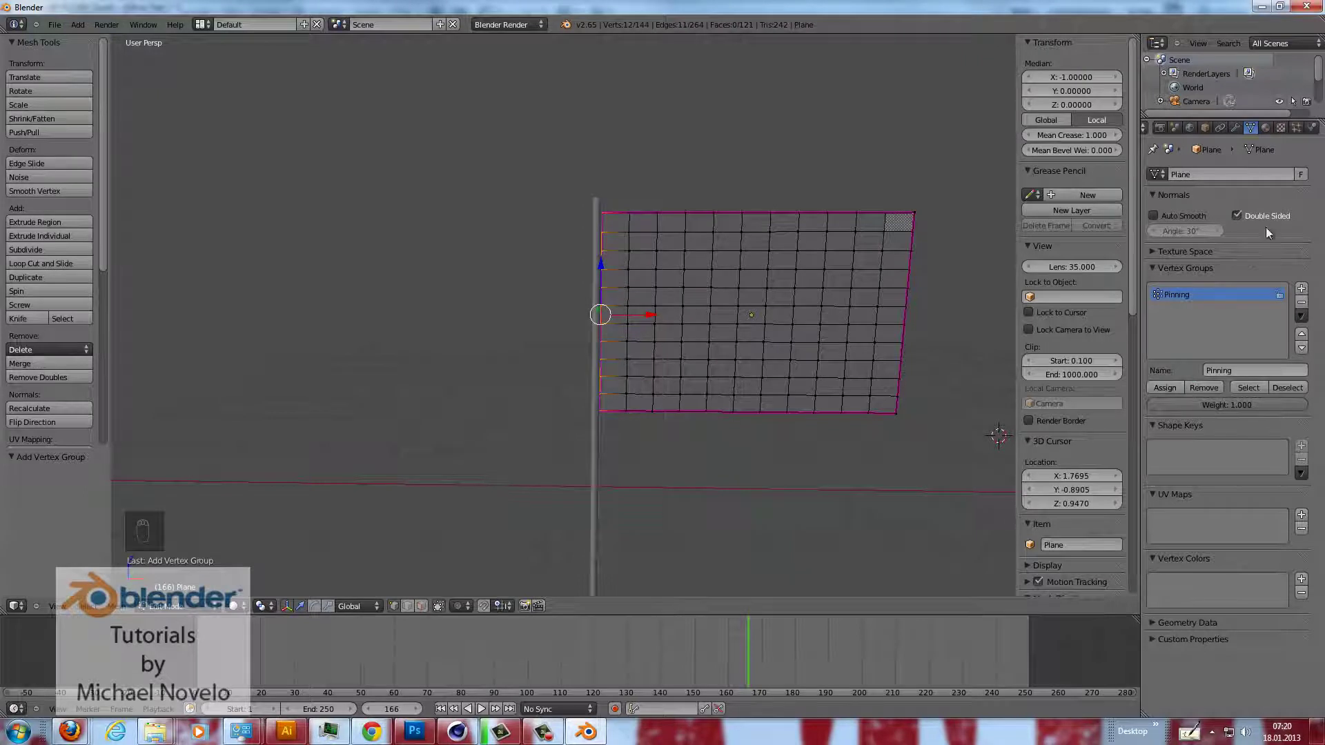
left_click_drag(1316, 135, 1193, 322)
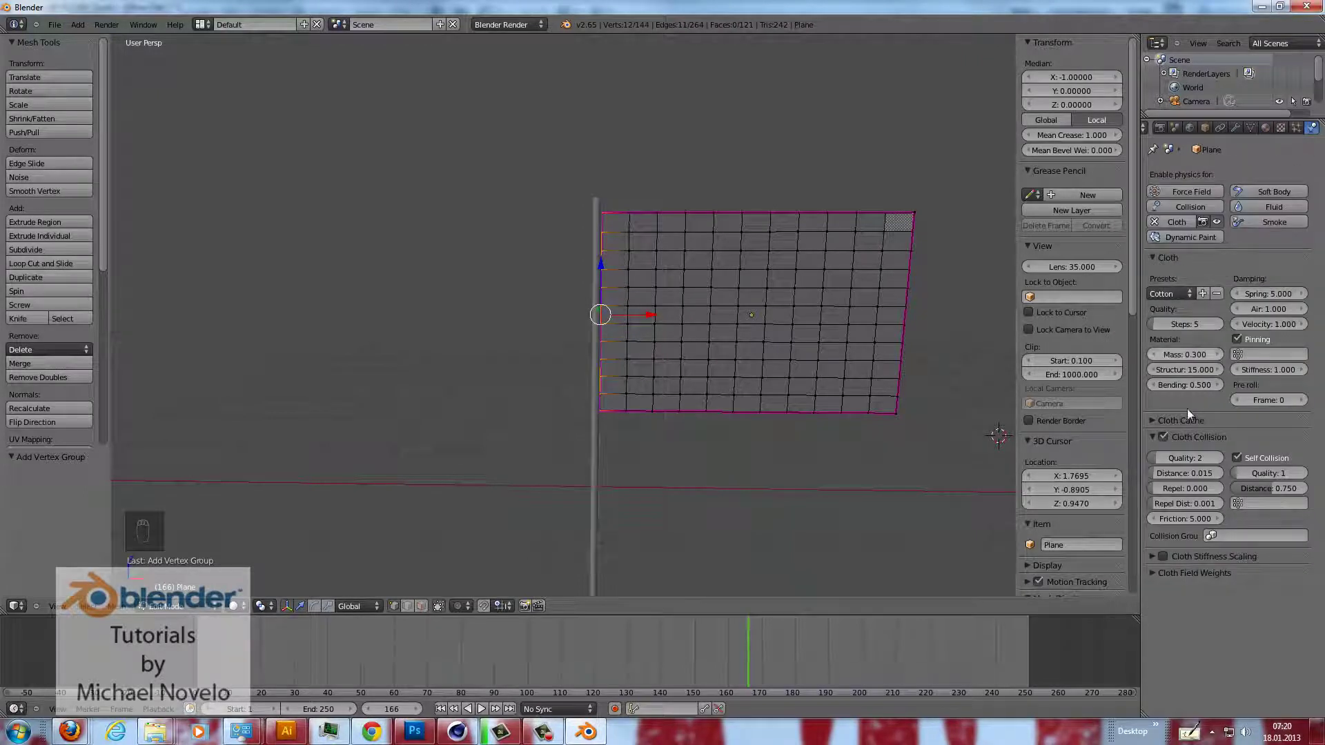
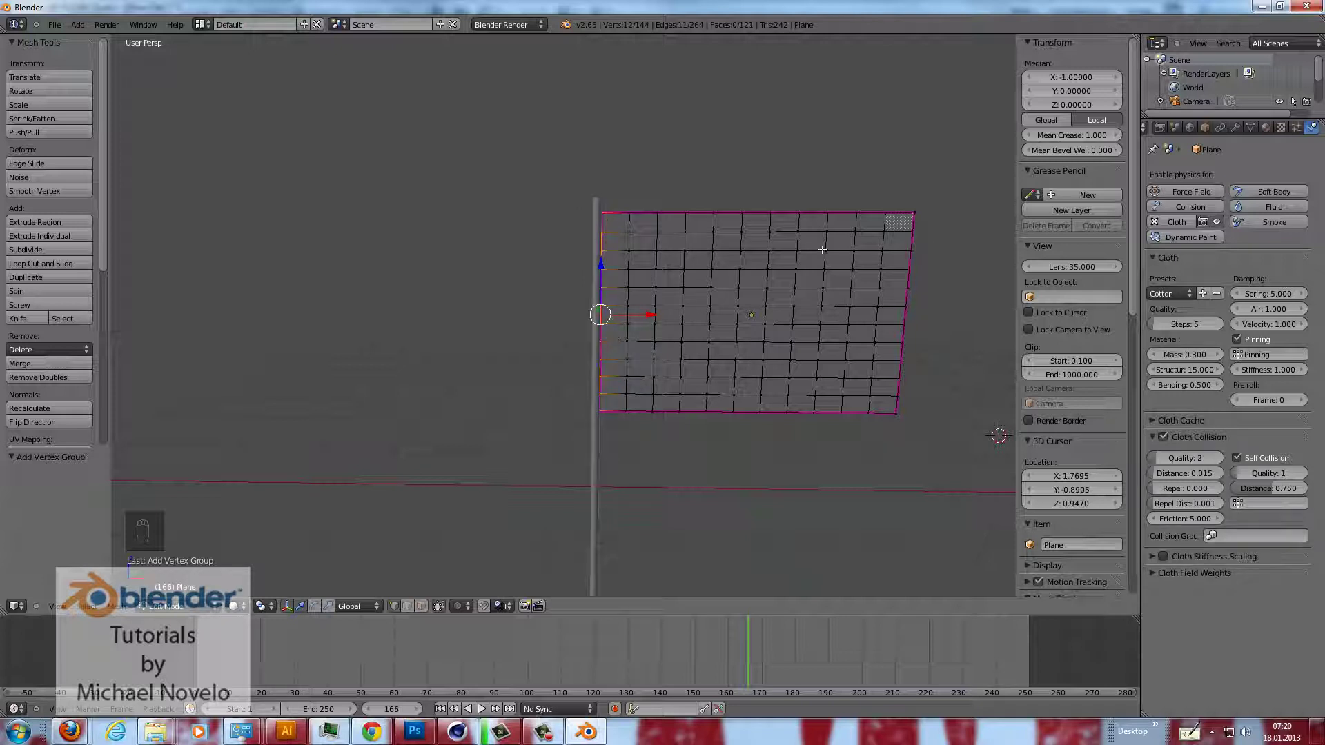
Return to Object Mode, play the cloth sagging from its pinned edge, and reset to frame 1.
key("Tab")
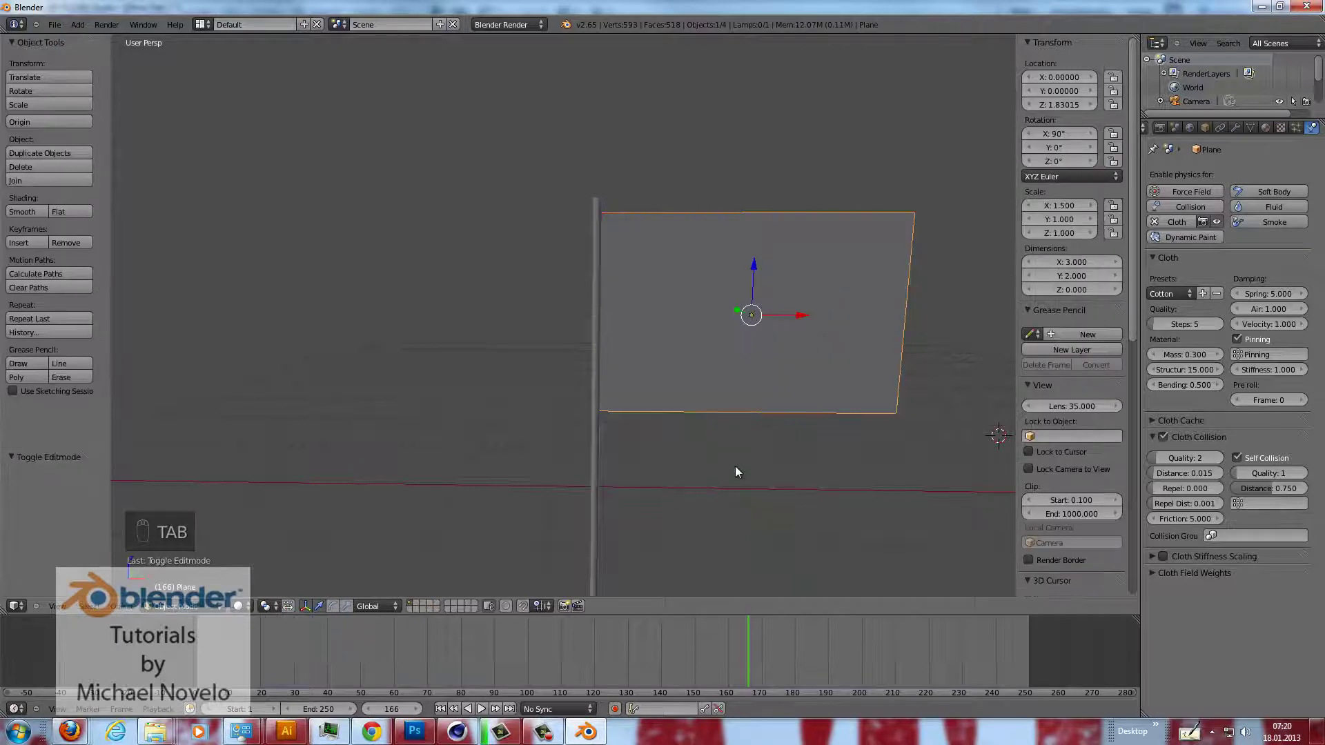
left_click_drag(447, 719, 483, 718)
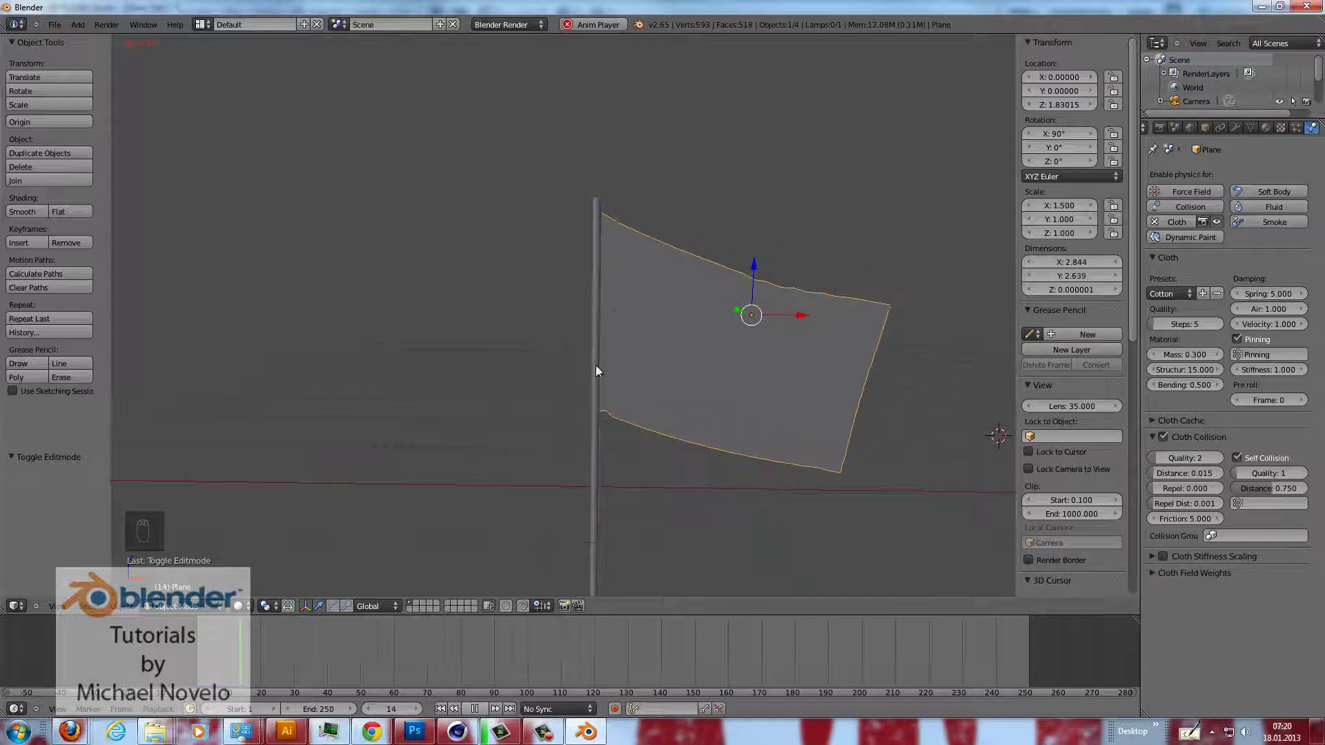
left_click_drag(474, 715, 887, 221)
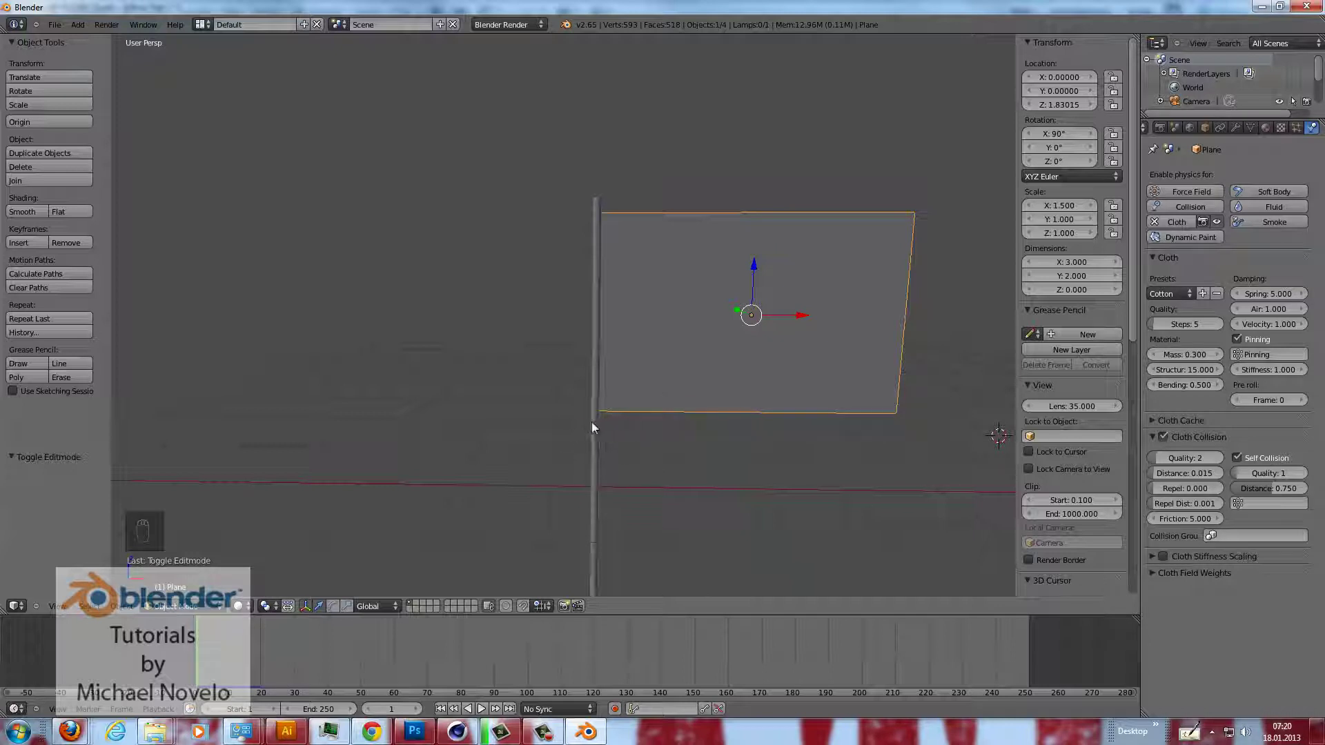
Select the cylinder pole and give it Collision physics so the cloth hits it.
left_click_drag(603, 427, 1197, 210)
middle_click(1197, 210)
left_click_drag(1194, 210, 686, 248)
middle_click(687, 248)
left_click_drag(686, 253, 651, 385)
left_click_drag(649, 300, 720, 252)
middle_click(719, 251)
left_click(689, 288)
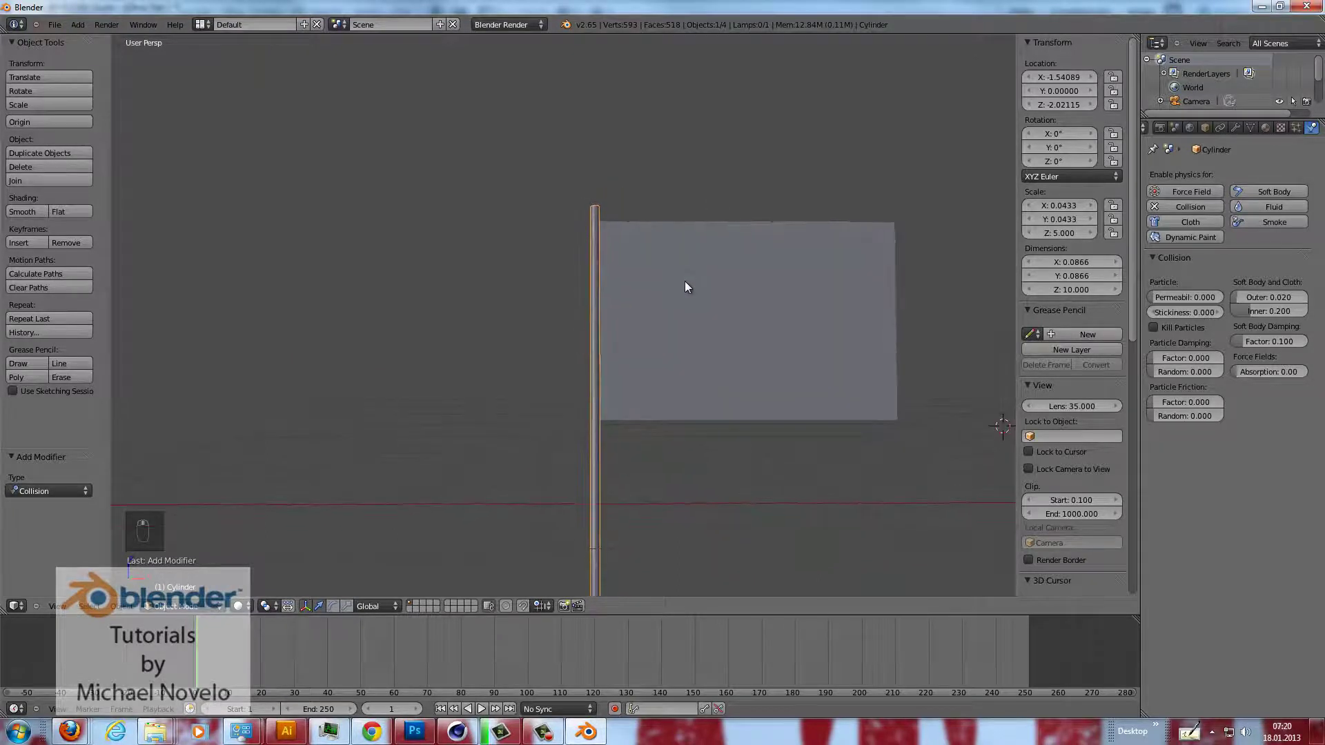
middle_click(689, 287)
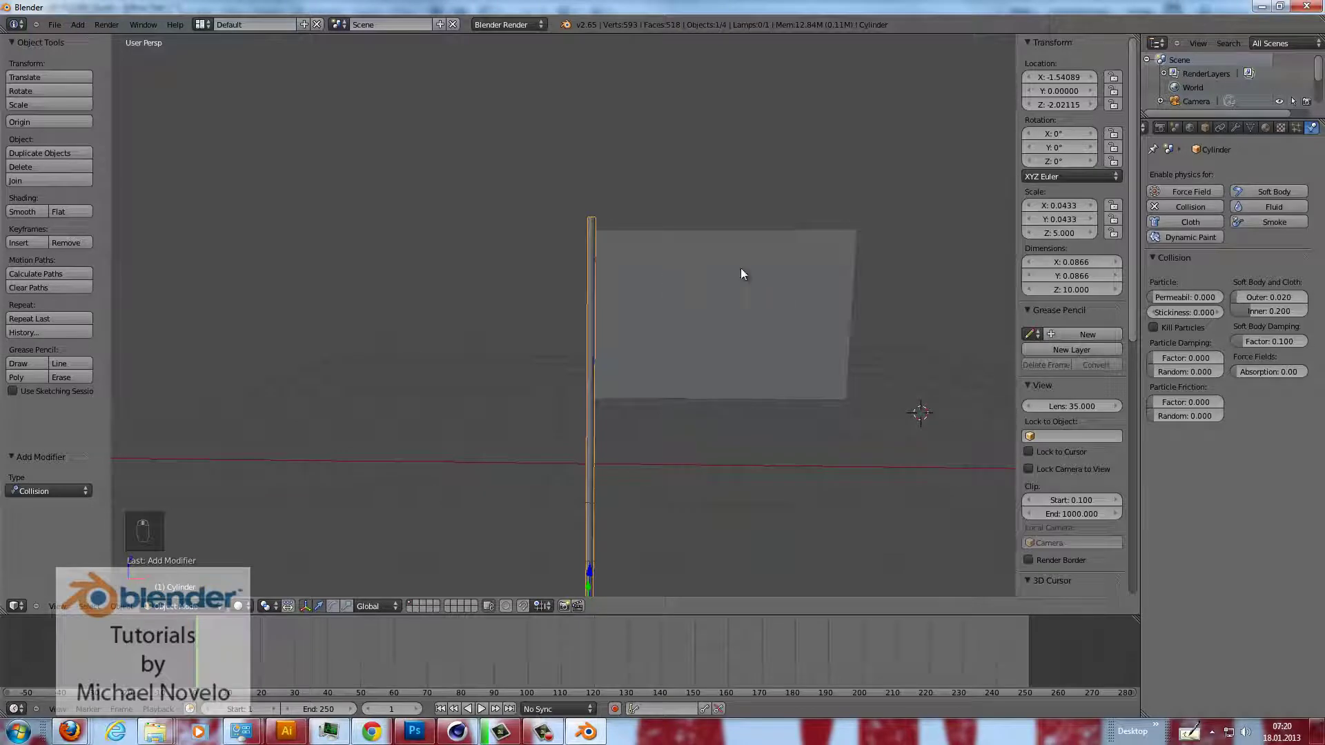
middle_click(720, 273)
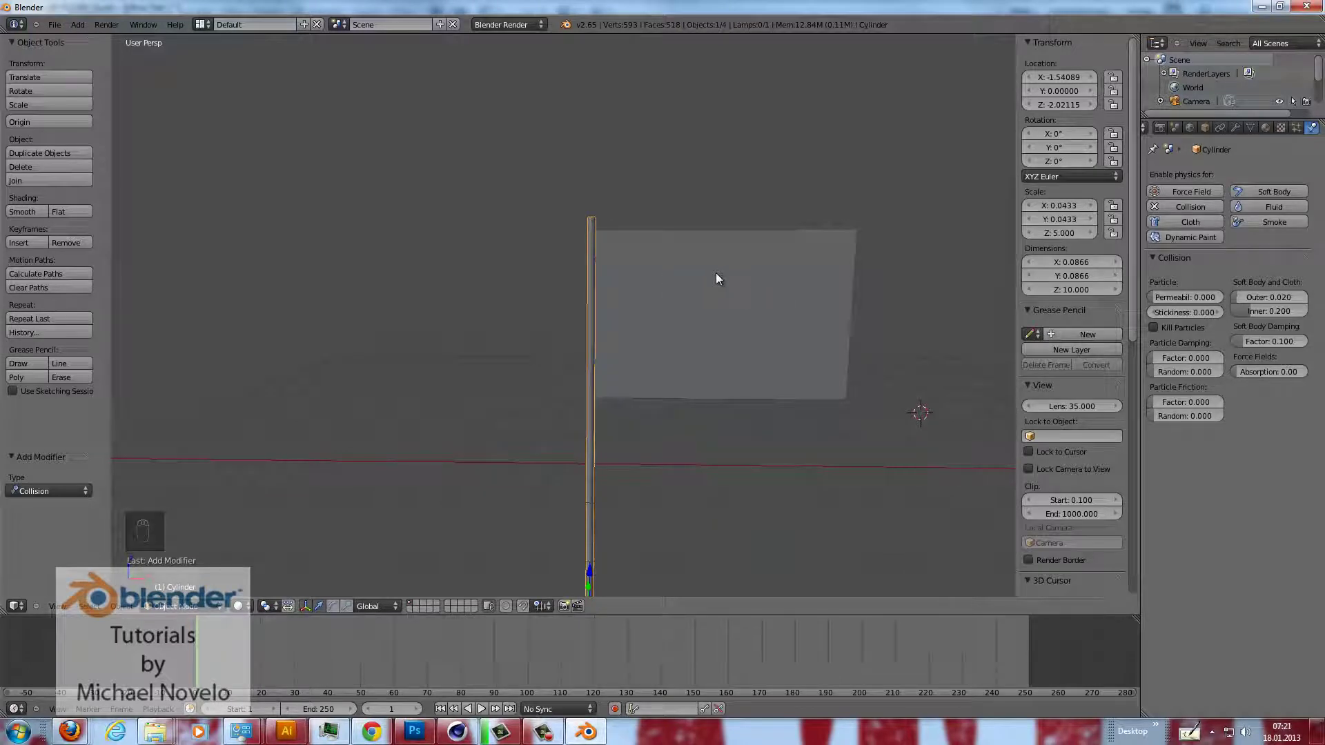
Add a Wind force field, rotate it 90° on Y, and move it left of the pole.
key("shift+a")
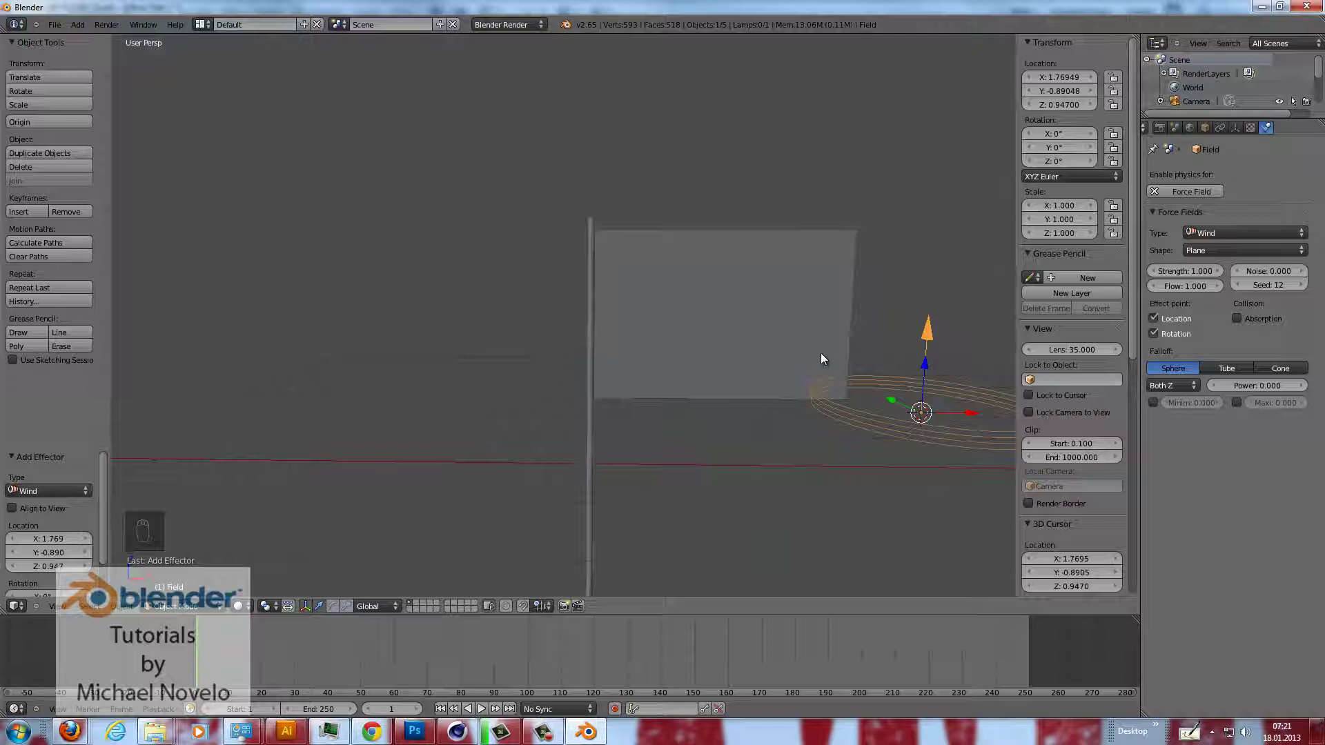
key("r")
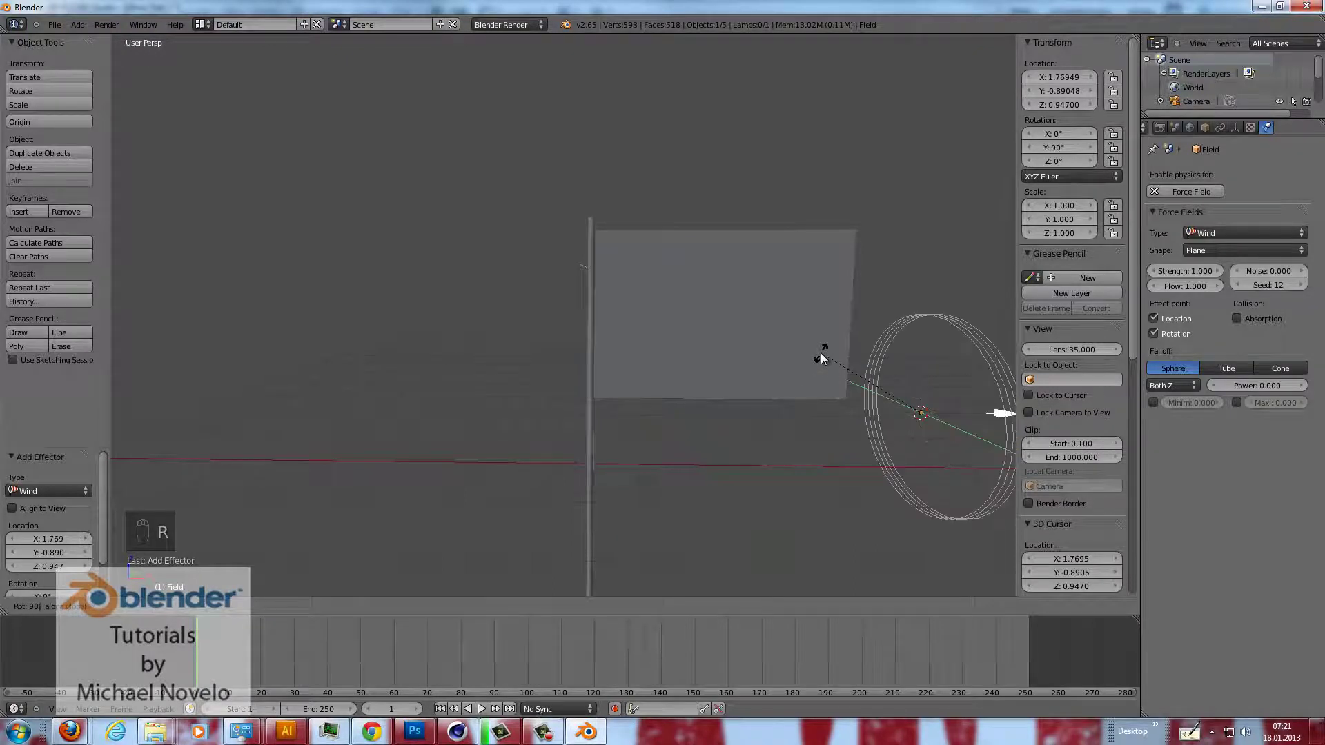
left_click(883, 374)
left_click_drag(909, 387, 982, 415)
left_click(977, 416)
left_click_drag(825, 425, 562, 415)
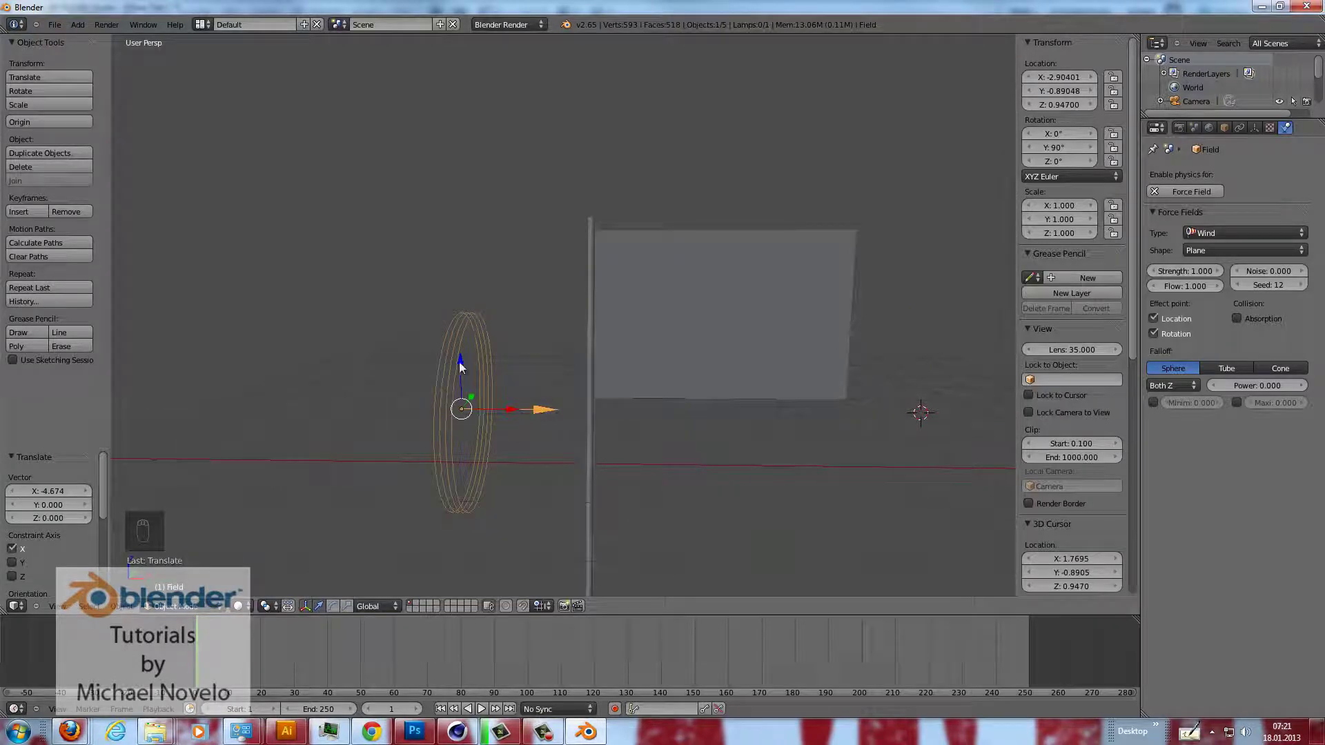
Raise the wind field to flag height, set Strength to 1000, and play the flag blowing.
left_click_drag(464, 311, 583, 325)
middle_click(583, 324)
left_click_drag(1190, 277, 778, 296)
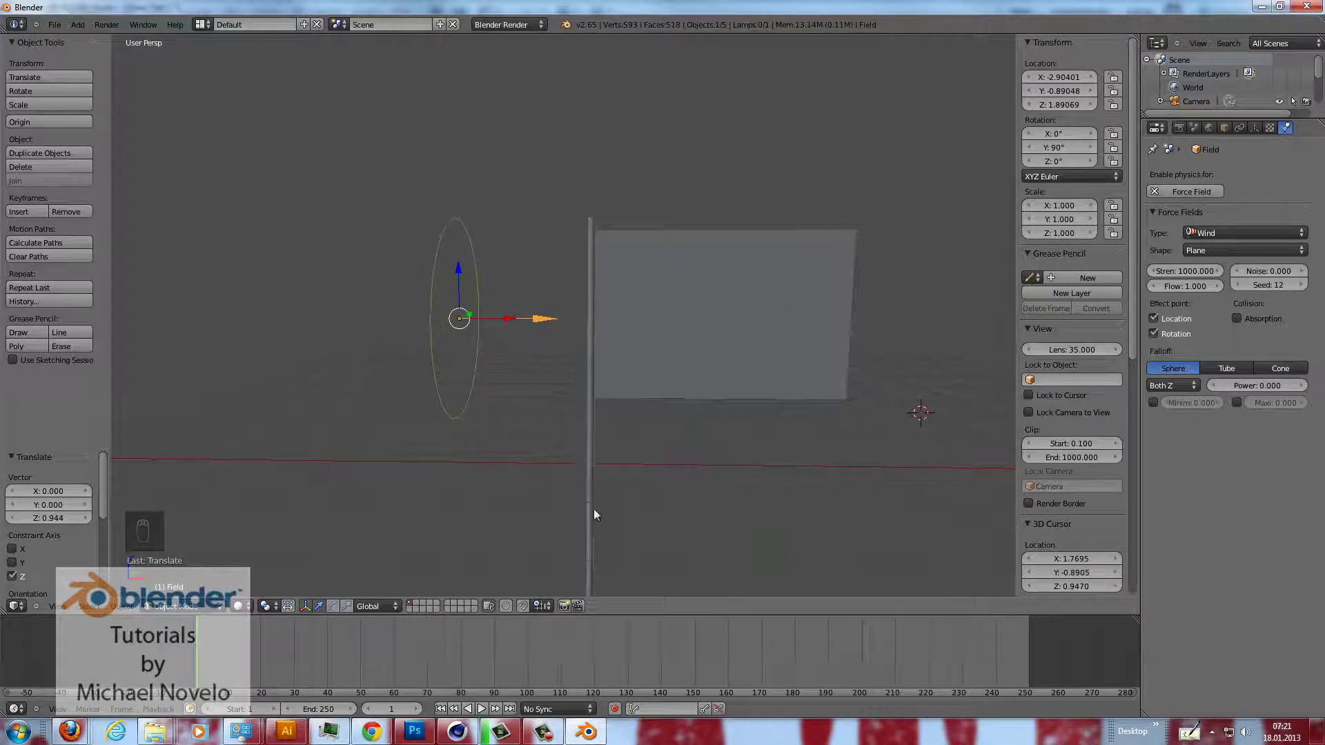
left_click_drag(634, 466, 484, 715)
left_click_drag(485, 715, 633, 526)
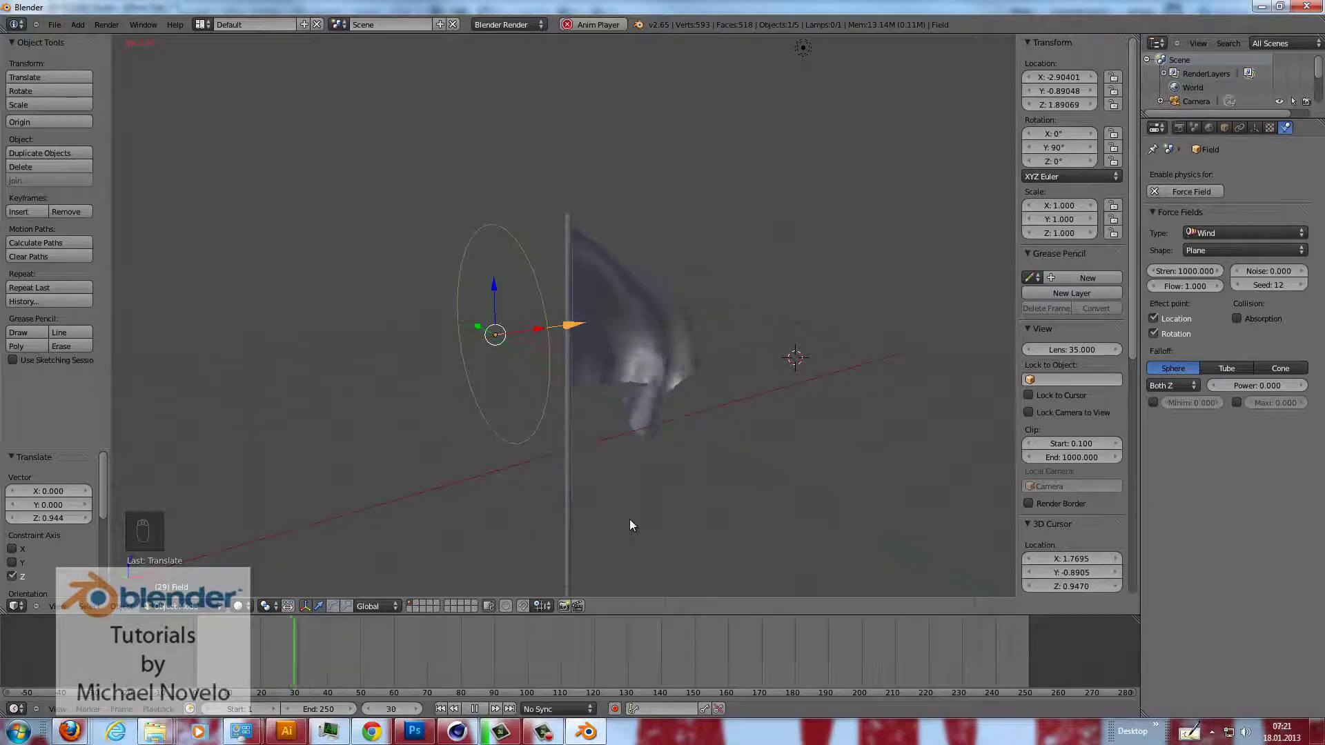
left_click(634, 526)
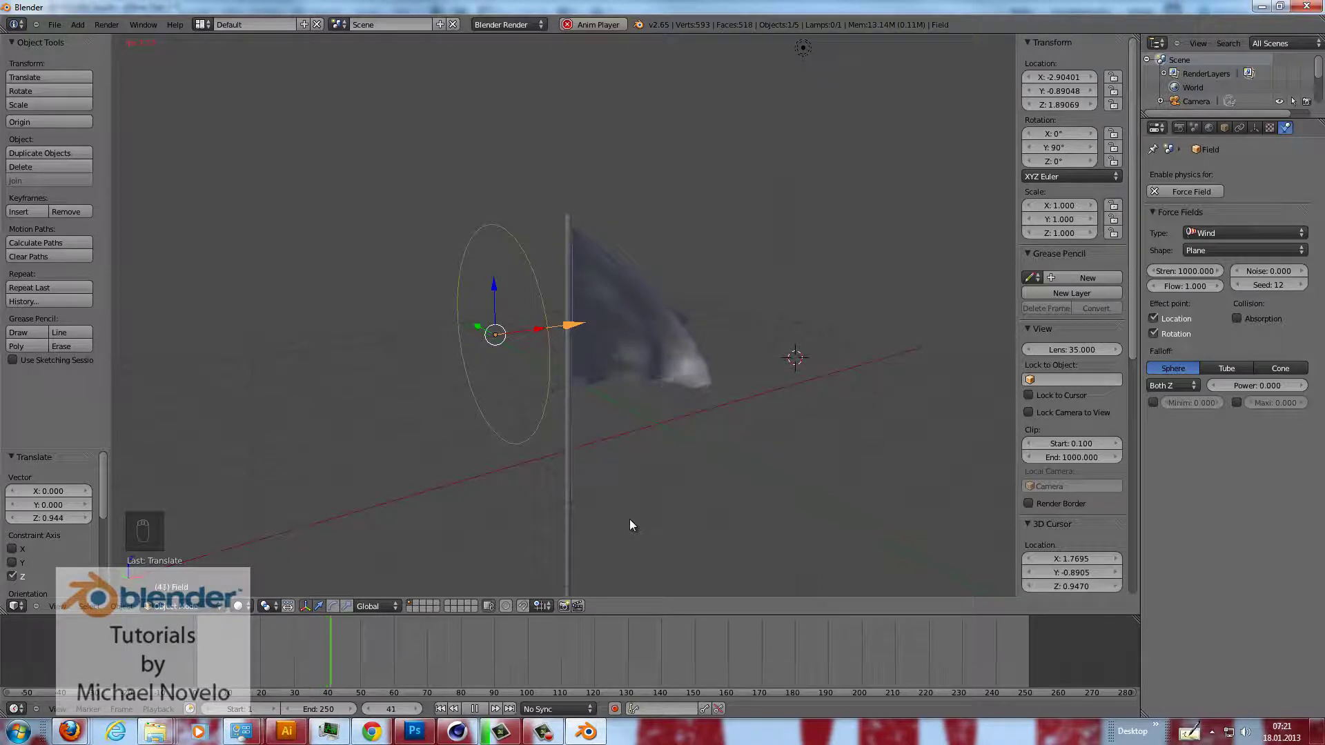
left_click(634, 525)
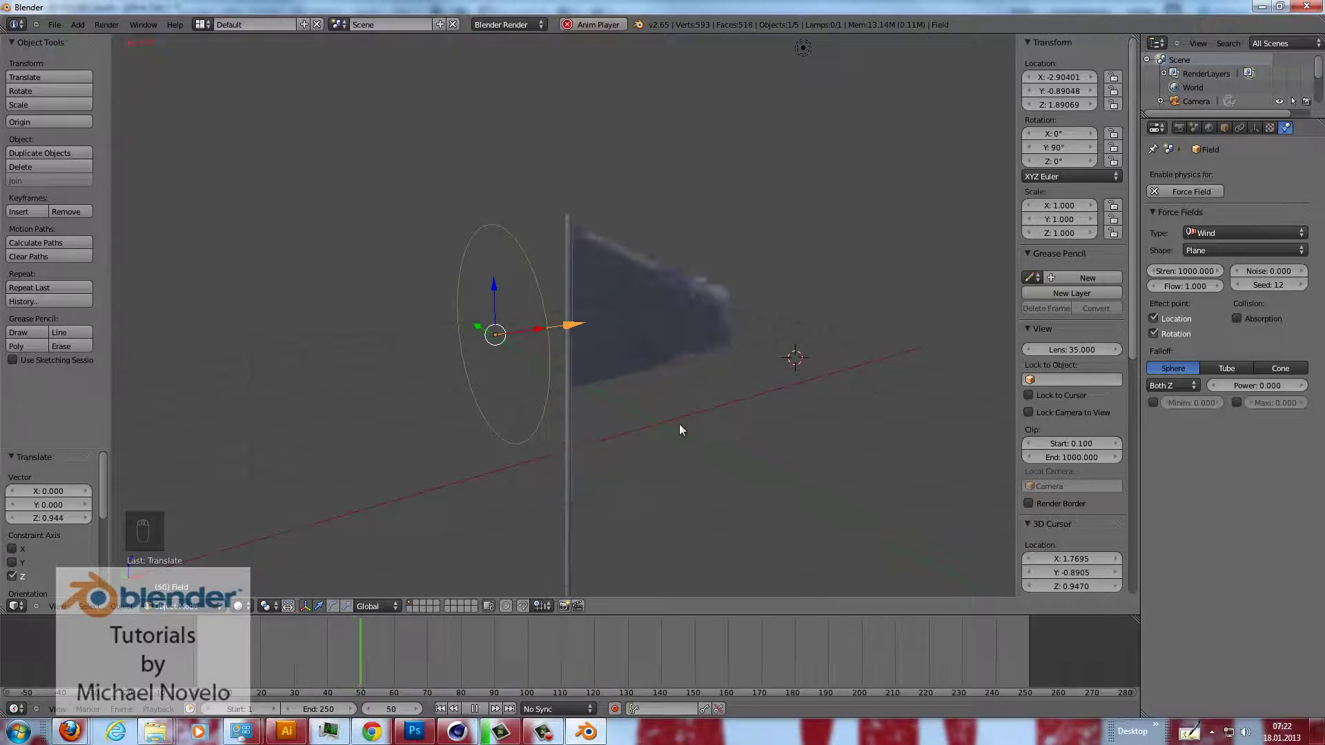
left_click_drag(702, 408, 655, 298)
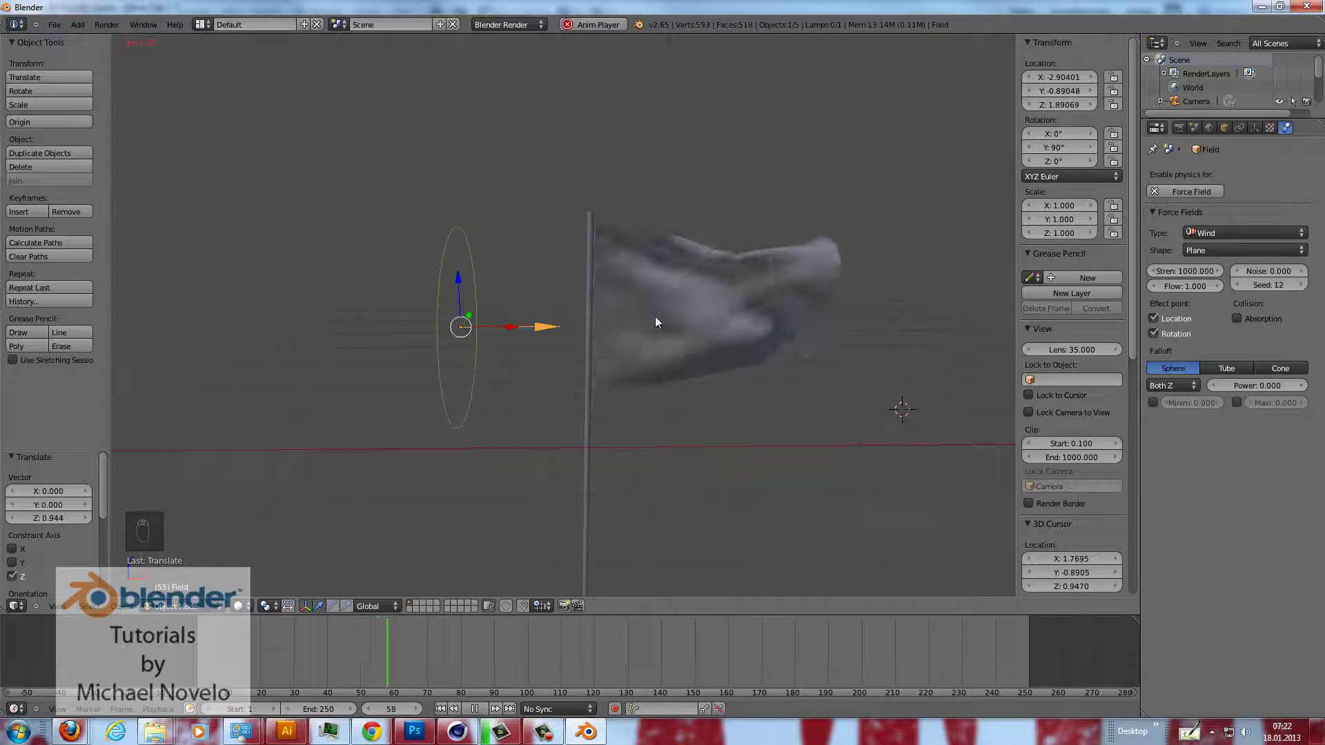